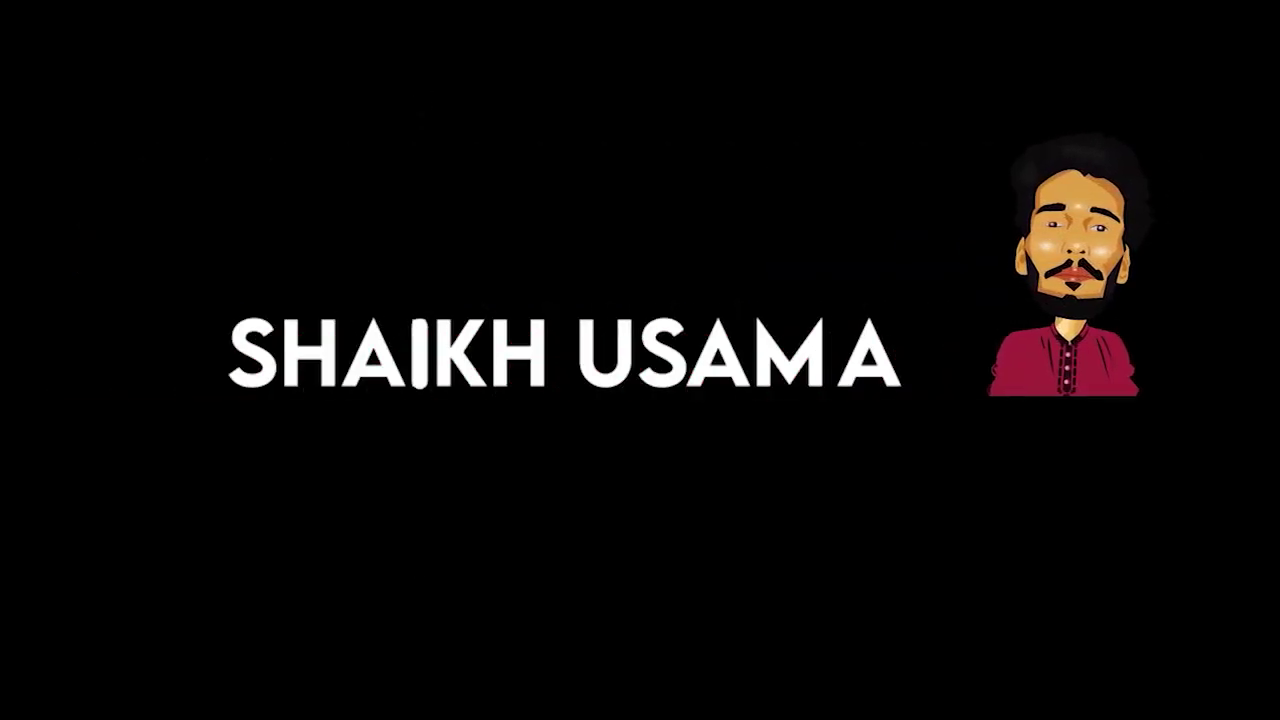
Reveal the Rectangle/Ellipse/Polygon/Star flyout from the shape tool group.
{"action": "type", "text": "hp"}
{"action": "left_click", "coordinate": [693, 542]}
{"action": "type", "text": "hphphp"}
{"action": "right_click", "coordinate": [33, 134]}
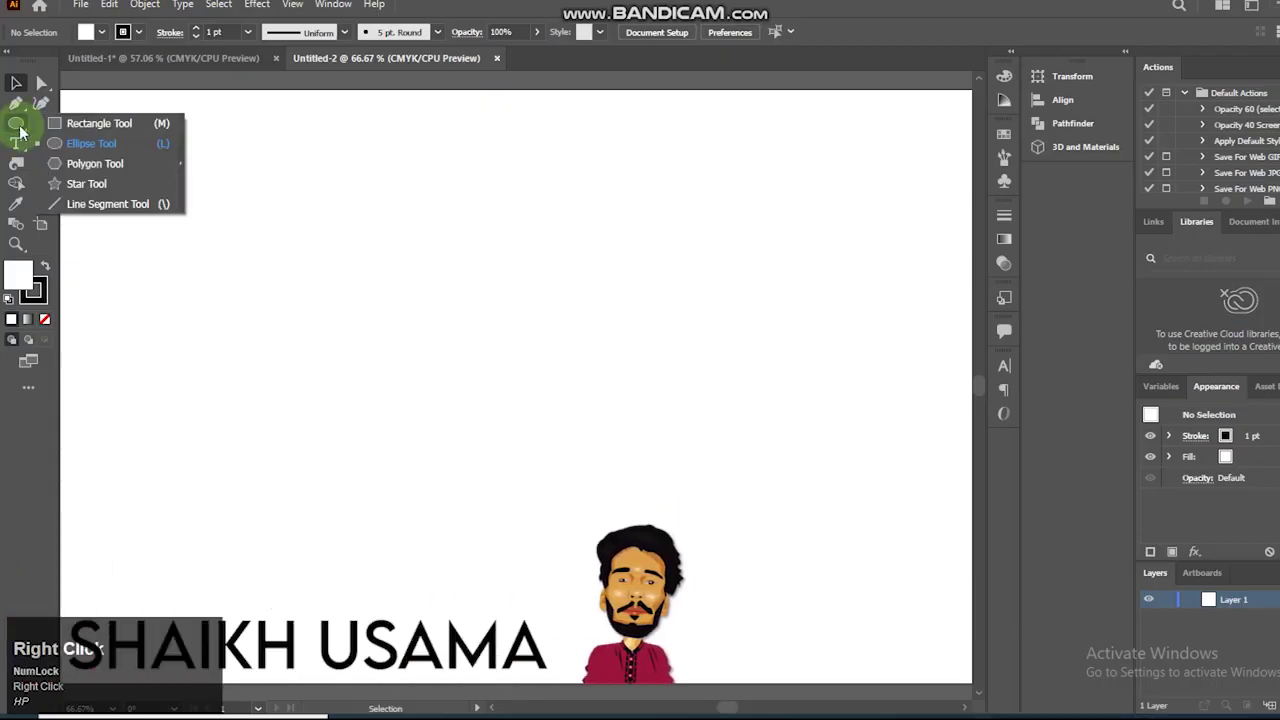
Place a 32-point radial-gradient star, then draw a small gradient circle above-left of it.
{"action": "left_click", "coordinate": [79, 180]}
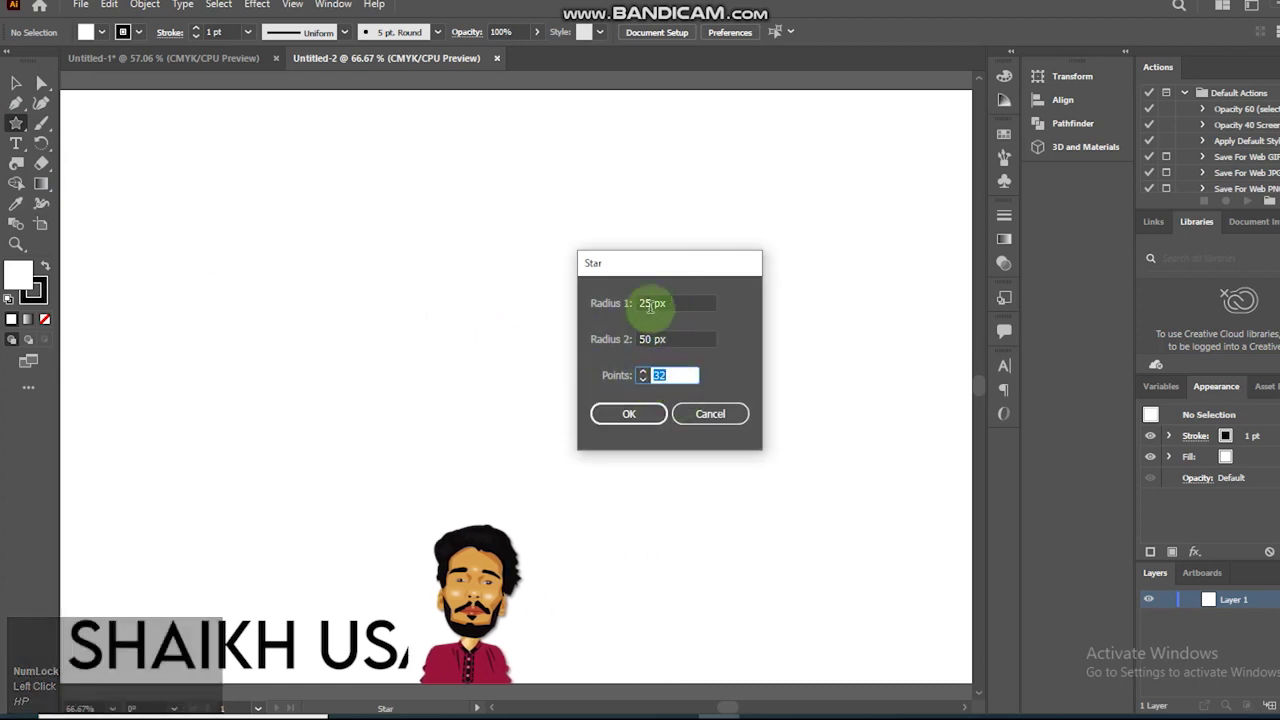
{"action": "left_click_drag", "start_coordinate": [628, 419], "coordinate": [21, 206]}
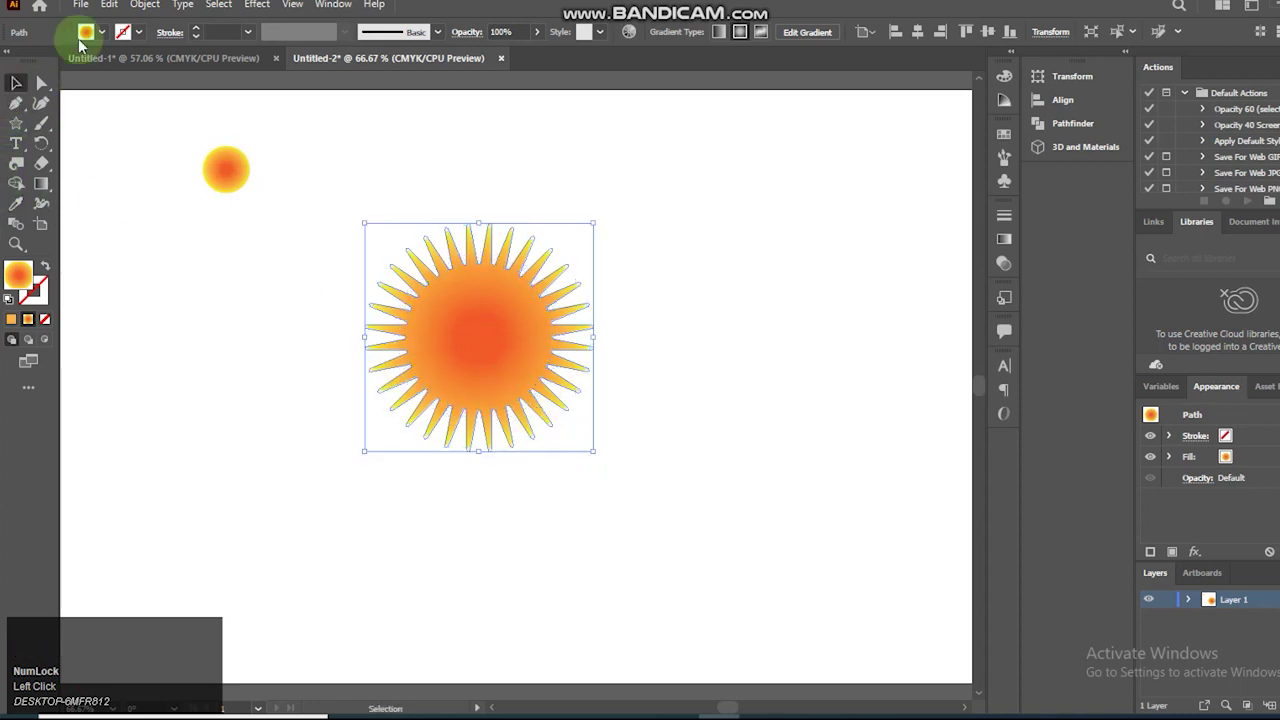
Copy the small gradient circle via Edit > Copy for centring on the star.
{"action": "left_click", "coordinate": [139, 11]}
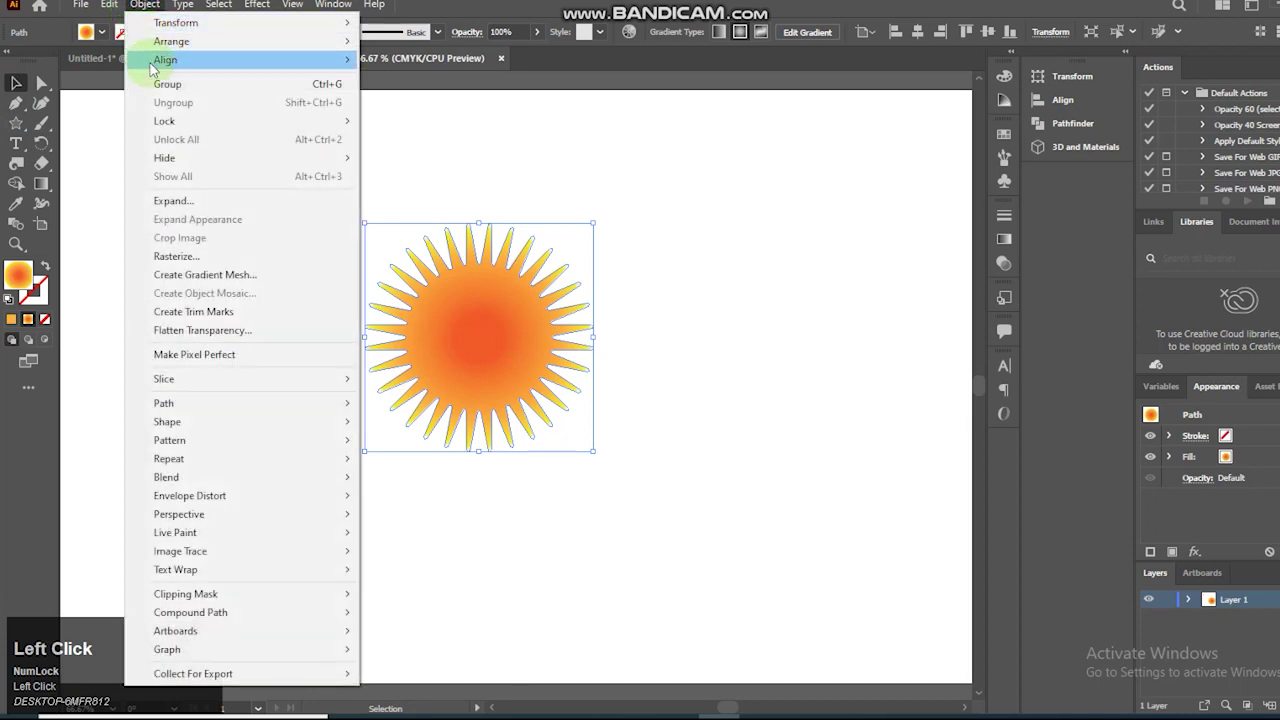
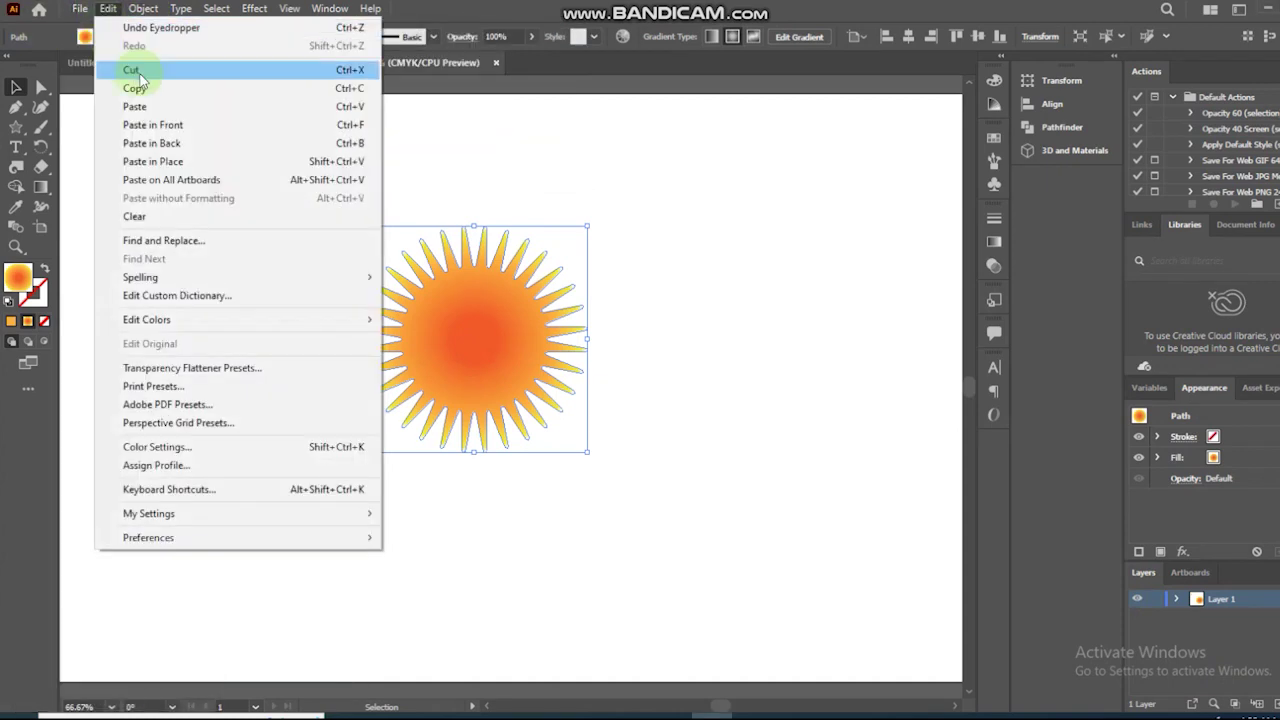
{"action": "left_click", "coordinate": [152, 89]}
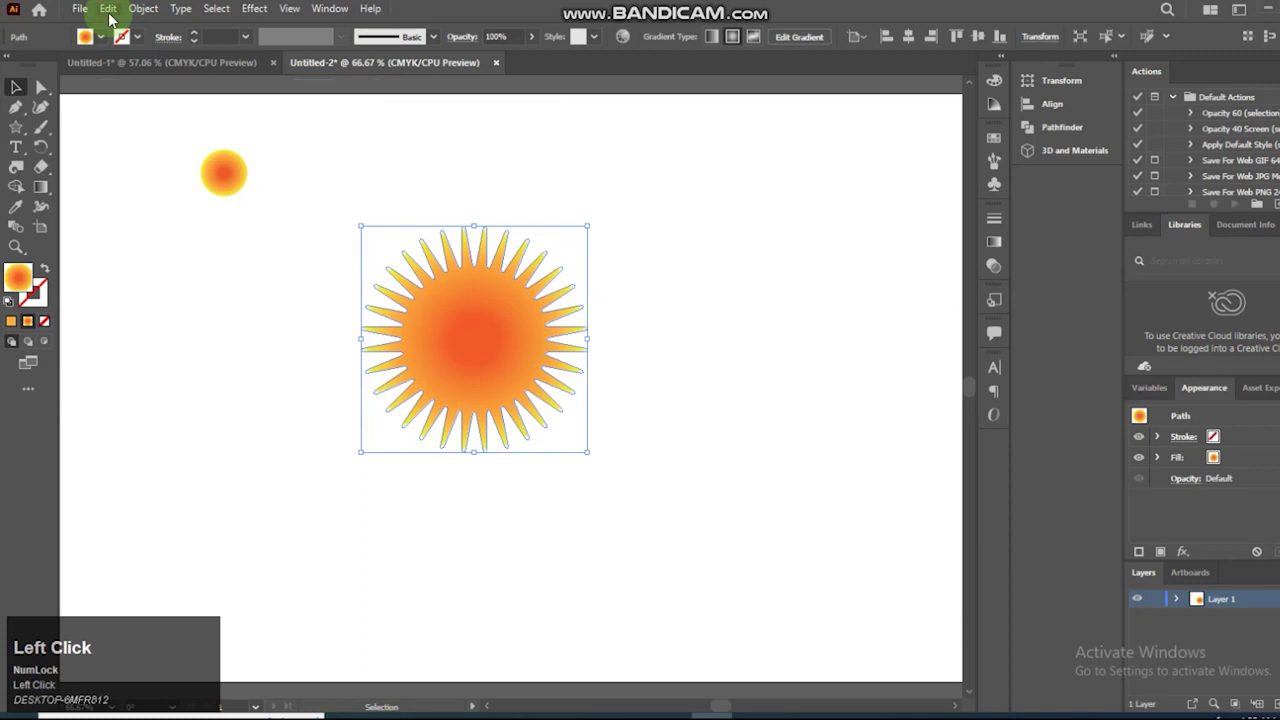
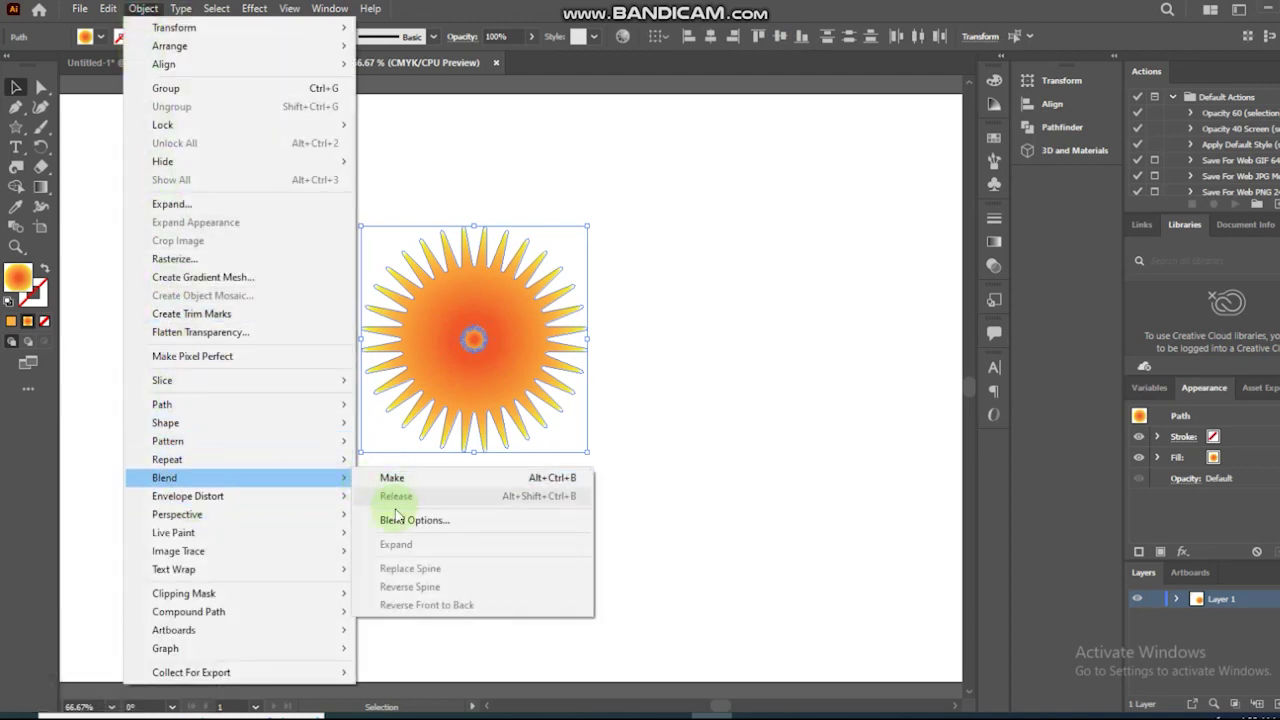
Confirm the specified blend step count and make the blend between star and centre circle.
{"action": "left_click_drag", "start_coordinate": [430, 516], "coordinate": [667, 401]}
{"action": "double_click", "coordinate": [667, 401]}
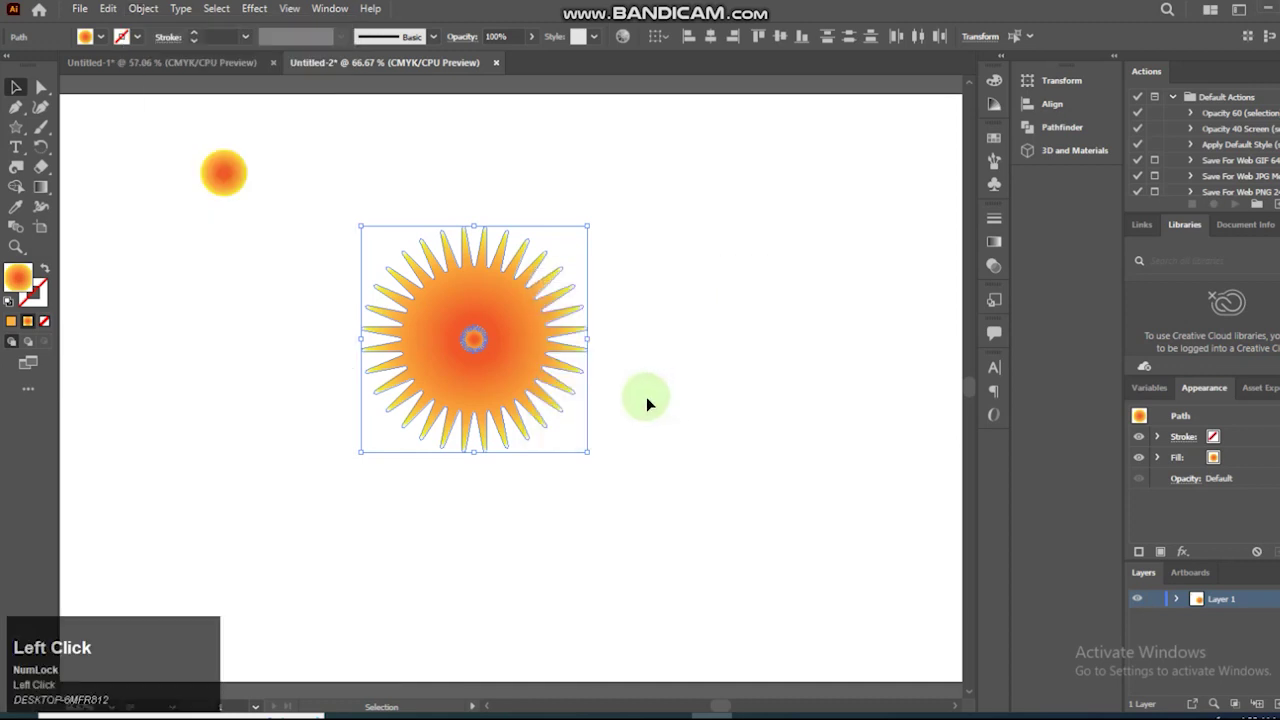
{"action": "left_click", "coordinate": [136, 9]}
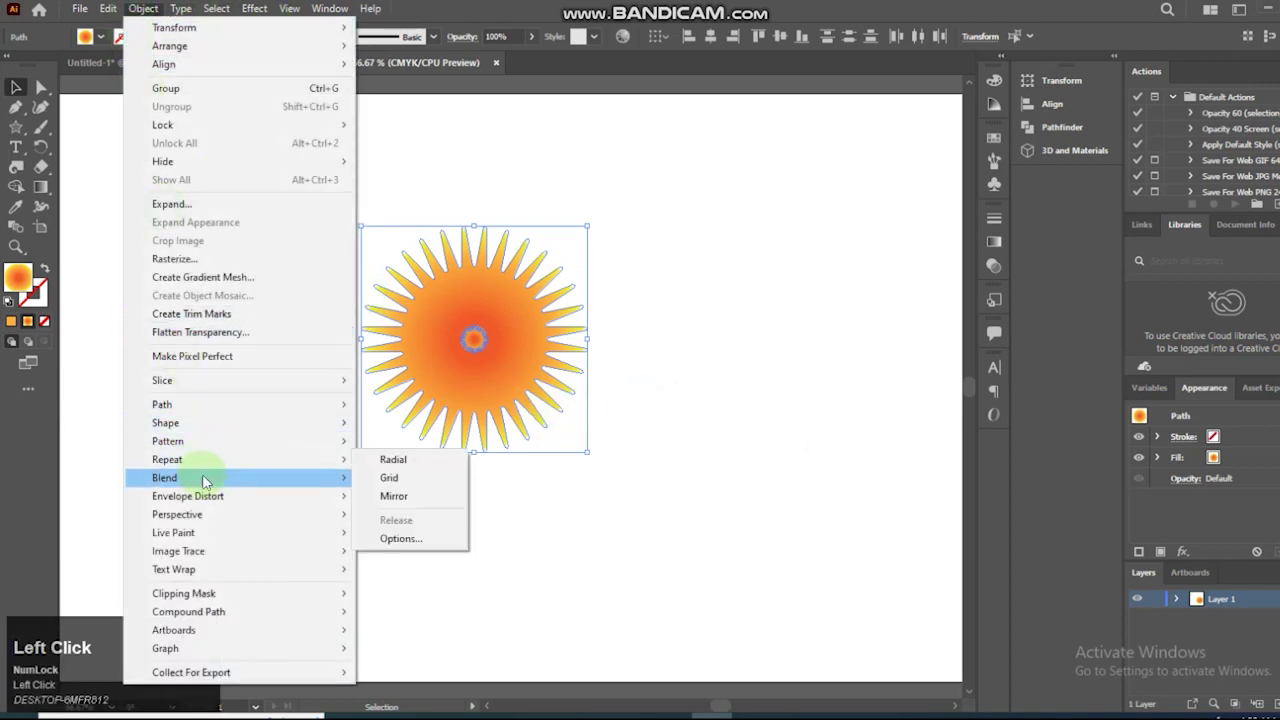
{"action": "left_click", "coordinate": [403, 490]}
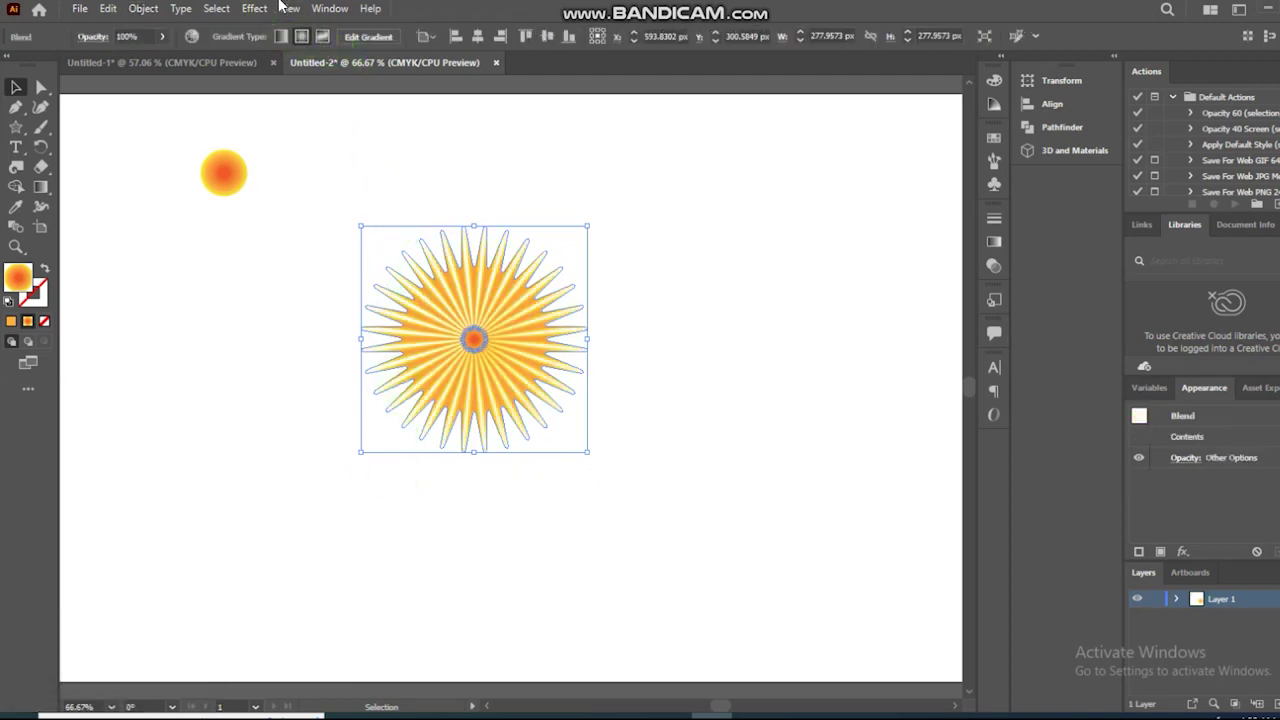
Apply a Pucker & Bloat of about -17 to the sunburst, thinning its rays.
{"action": "left_click", "coordinate": [253, 20]}
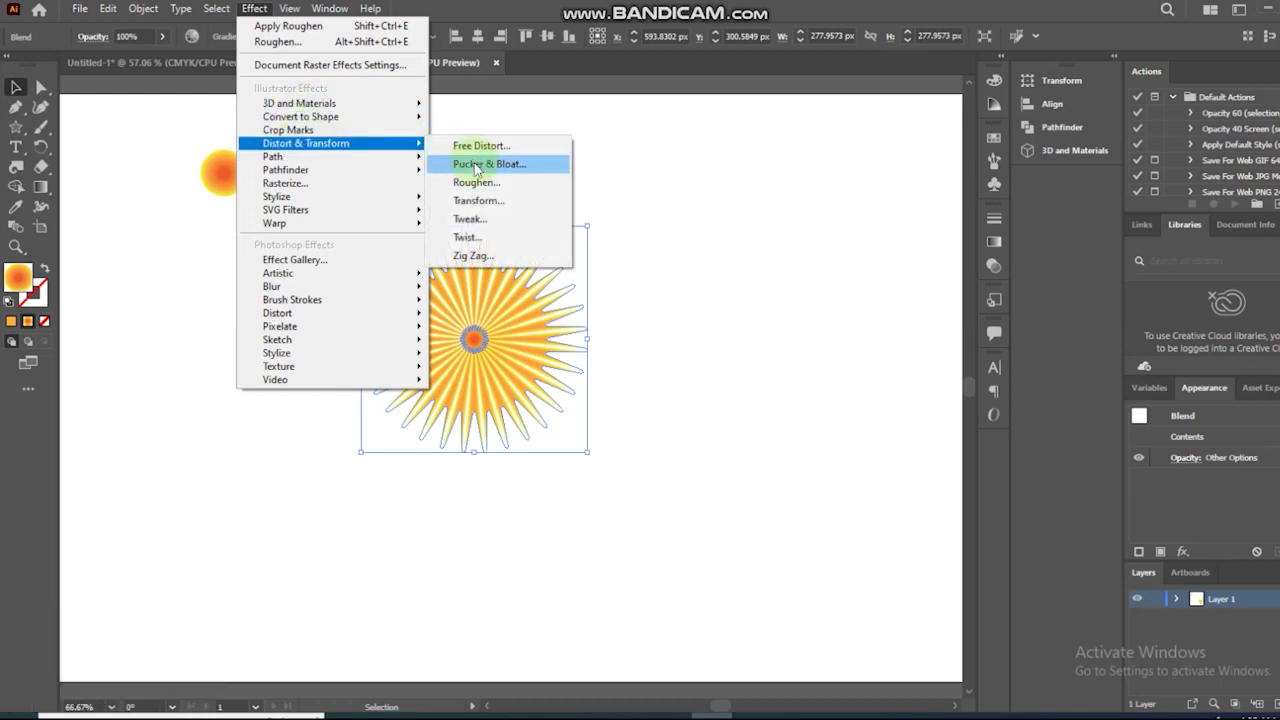
{"action": "left_click_drag", "start_coordinate": [448, 167], "coordinate": [746, 343]}
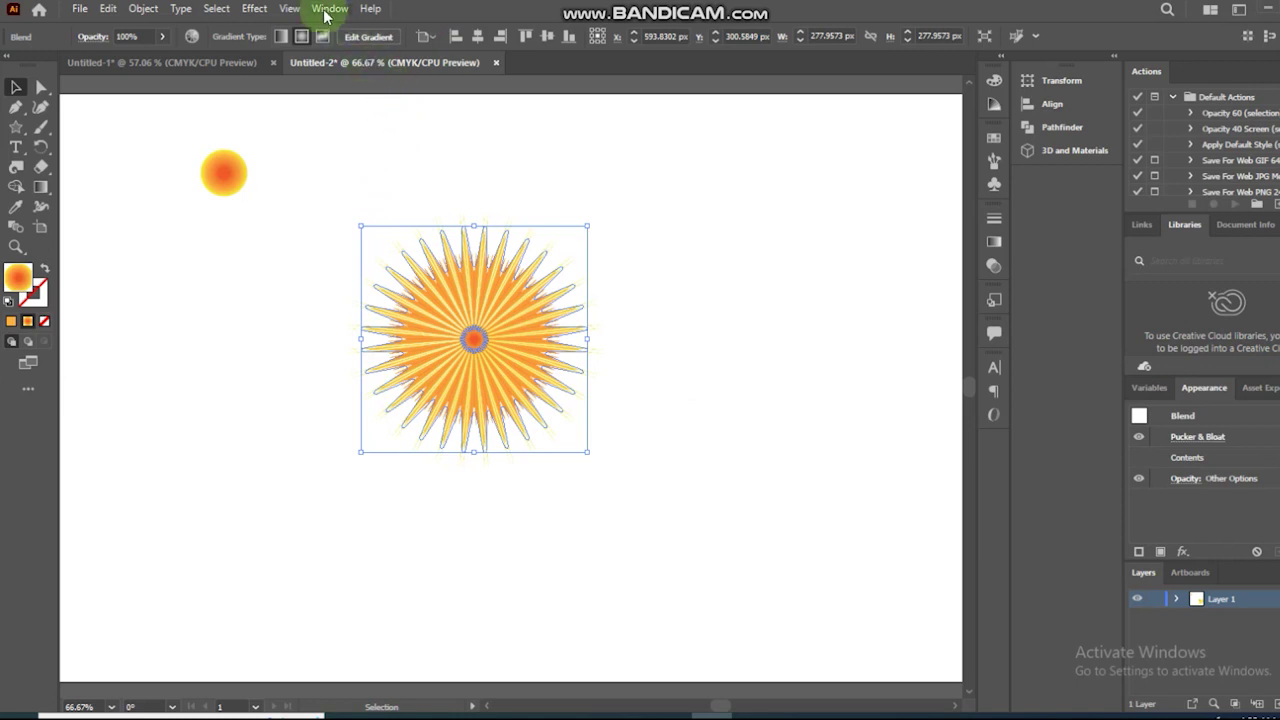
{"action": "left_click", "coordinate": [258, 19]}
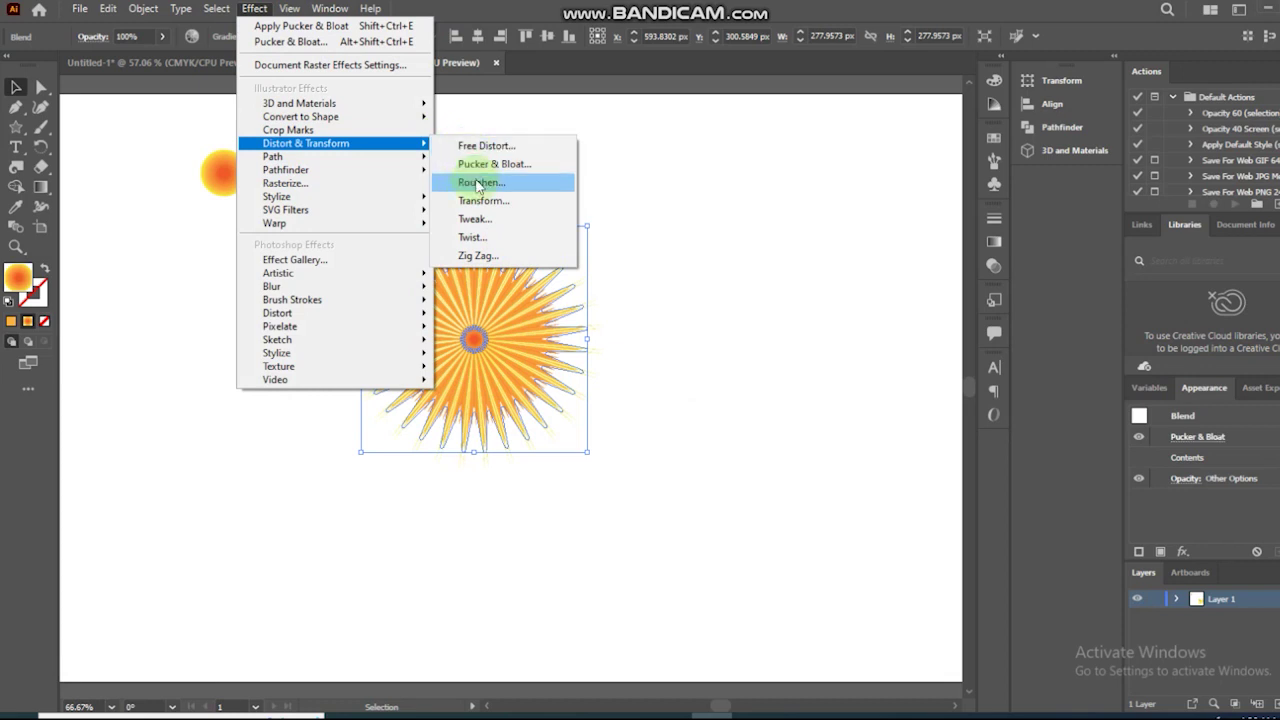
Roughen the sunburst at size 20%, detail 0 with smooth points into a fluffy fur ball.
{"action": "left_click", "coordinate": [483, 186]}
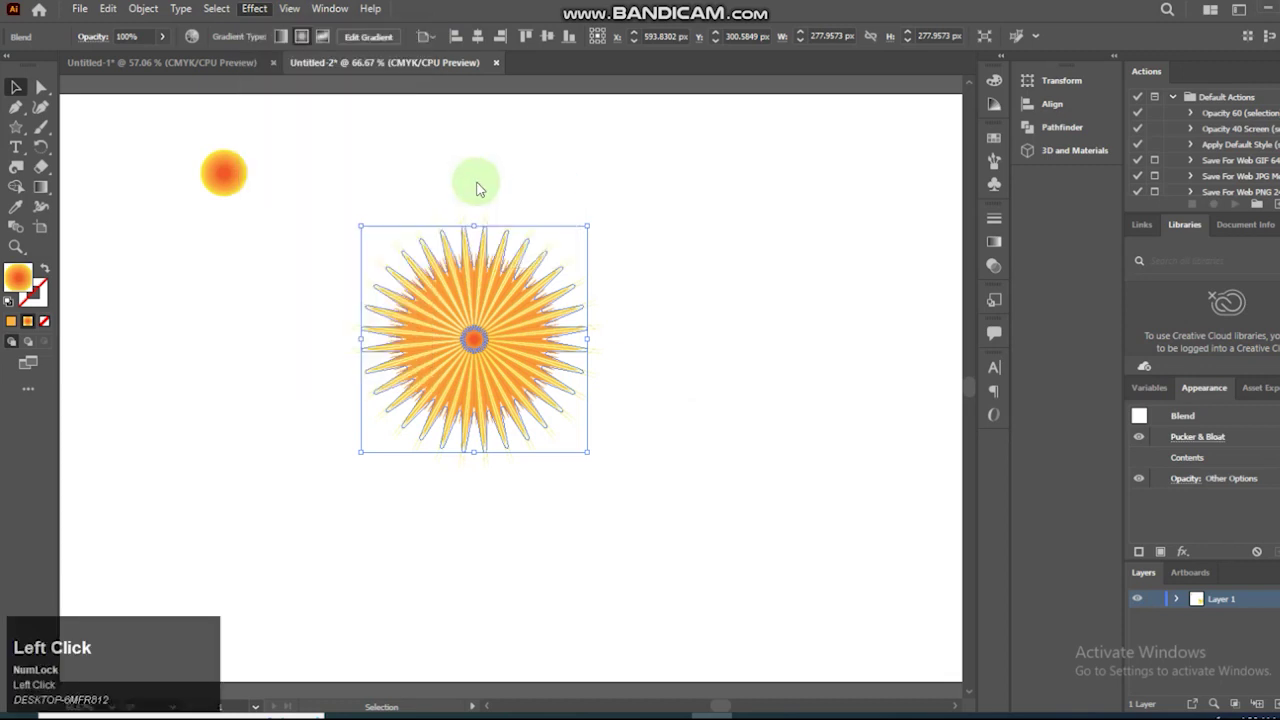
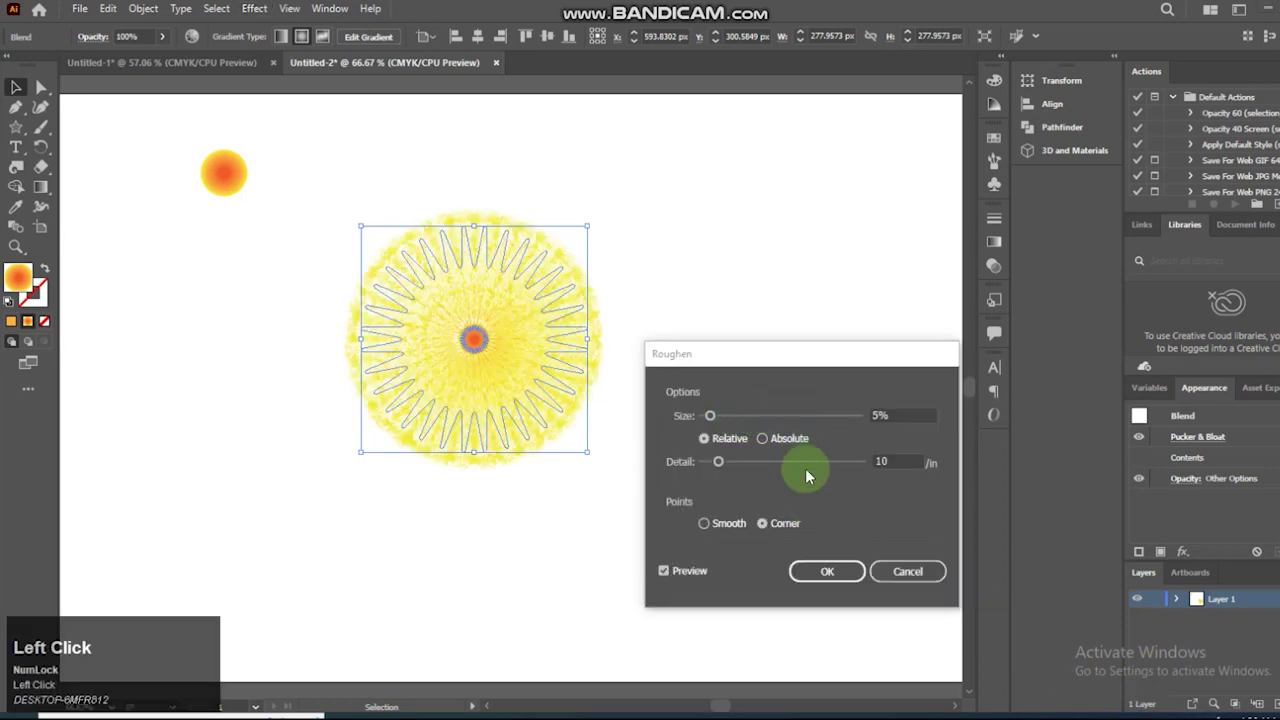
{"action": "left_click", "coordinate": [715, 525]}
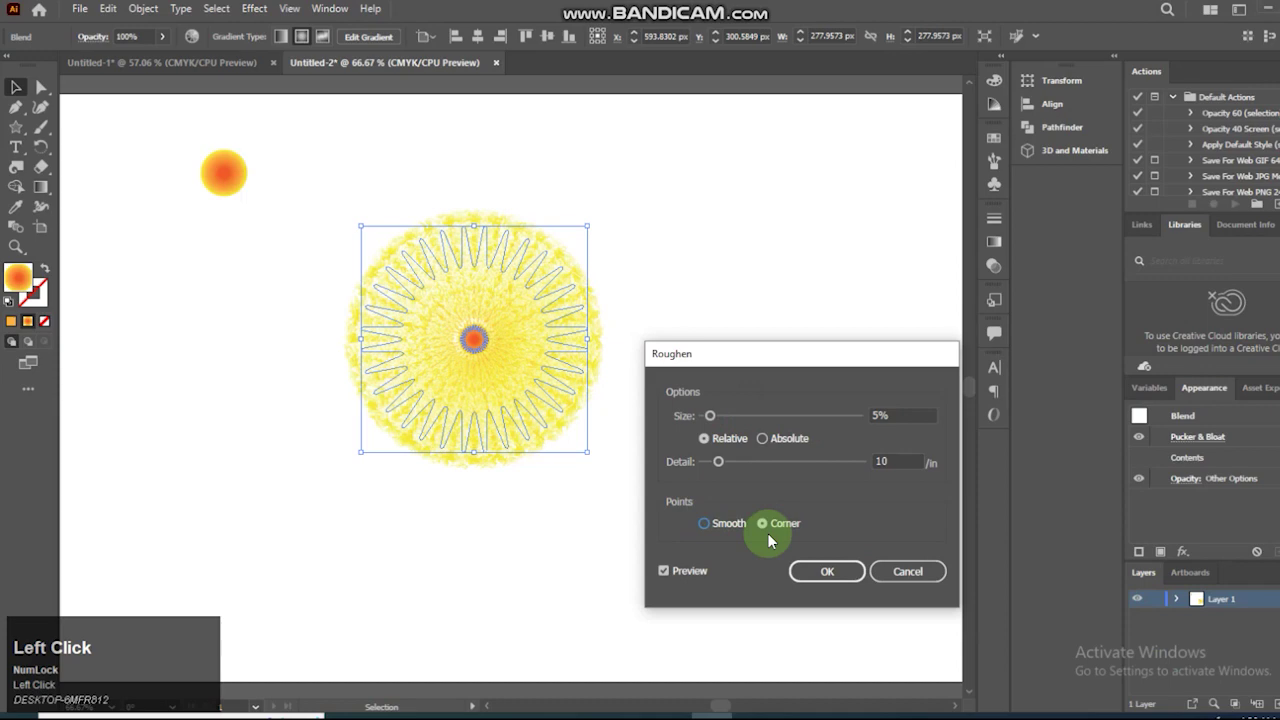
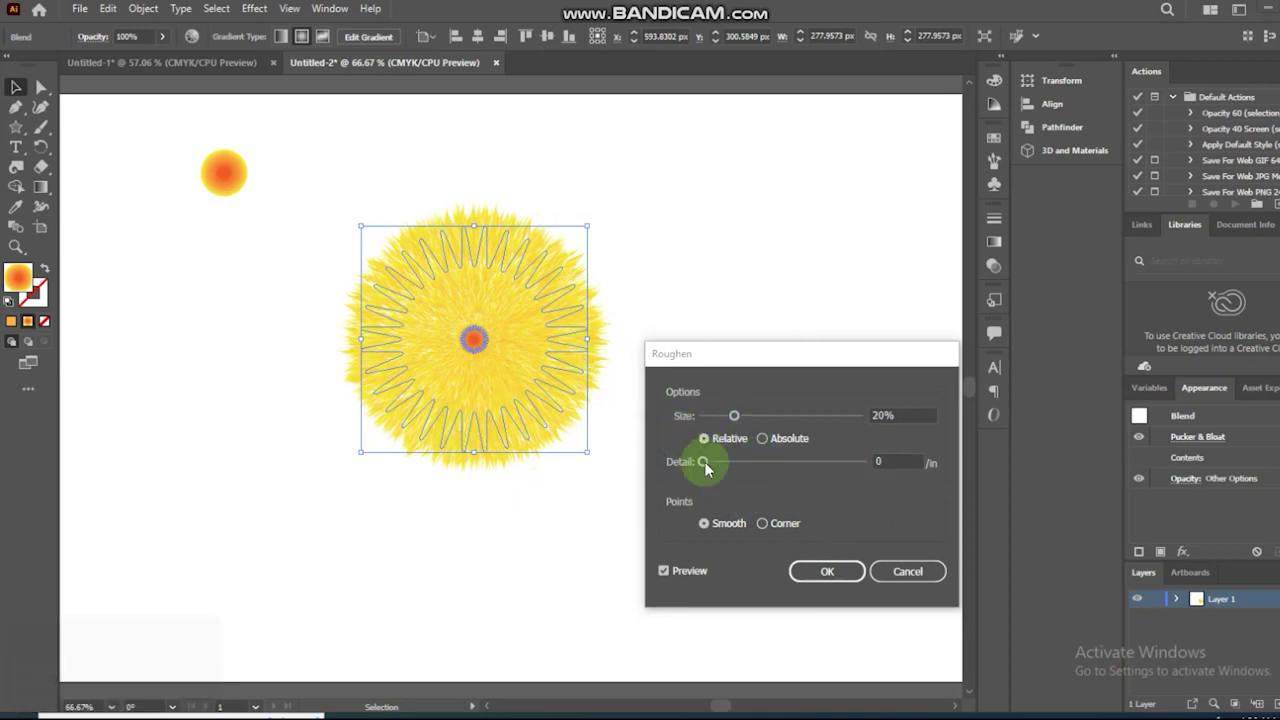
{"action": "left_click", "coordinate": [786, 571]}
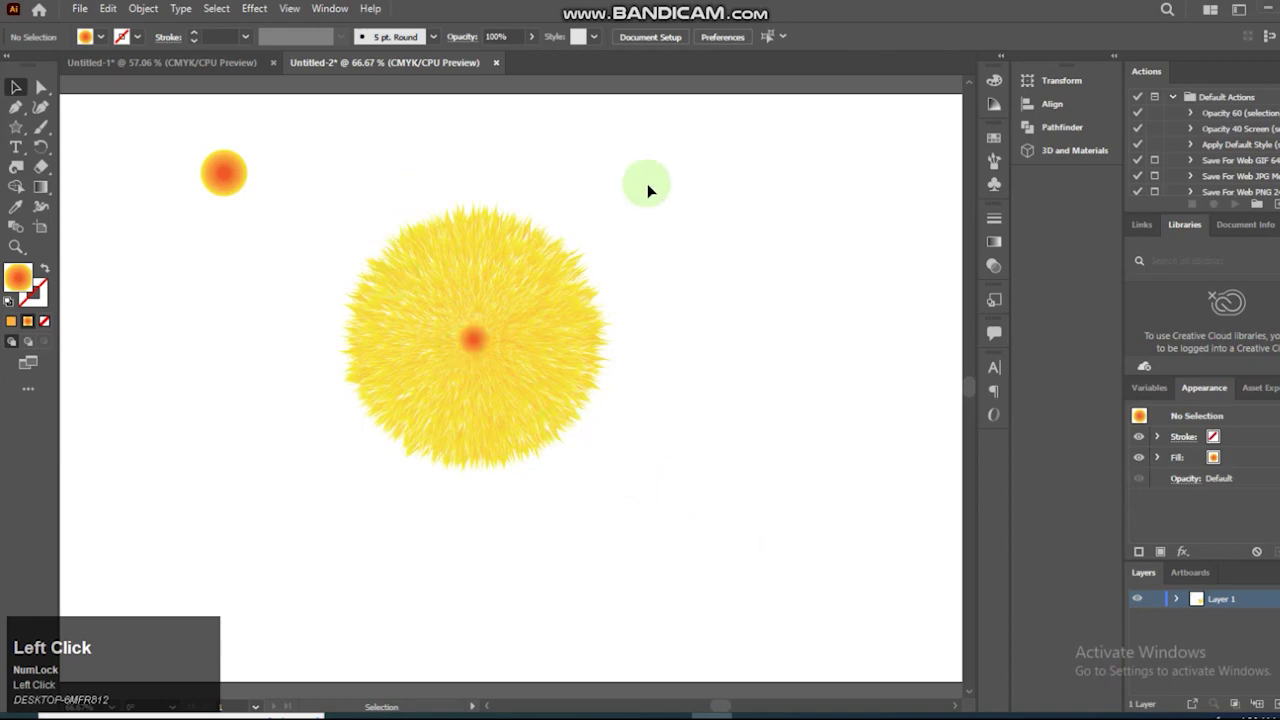
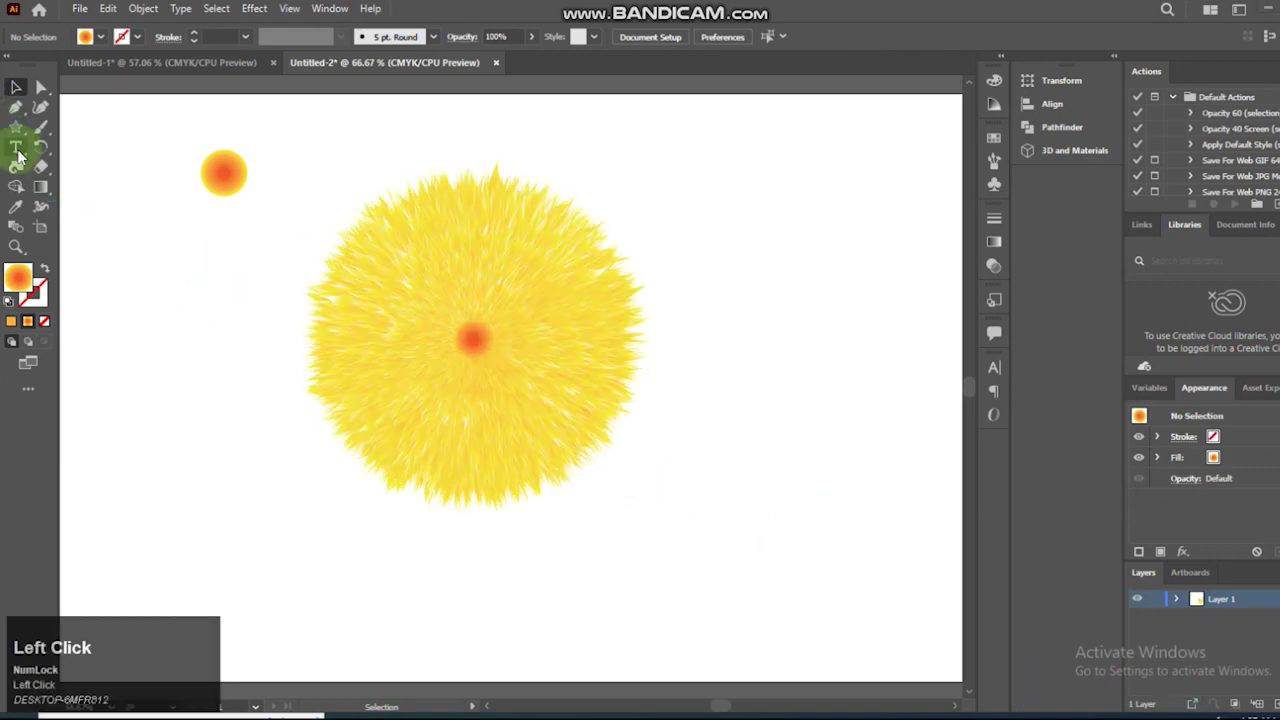
Draw a black circle with the Ellipse tool and reshape it into a lopsided blob.
{"action": "right_click", "coordinate": [28, 136]}
{"action": "right_click", "coordinate": [35, 136]}
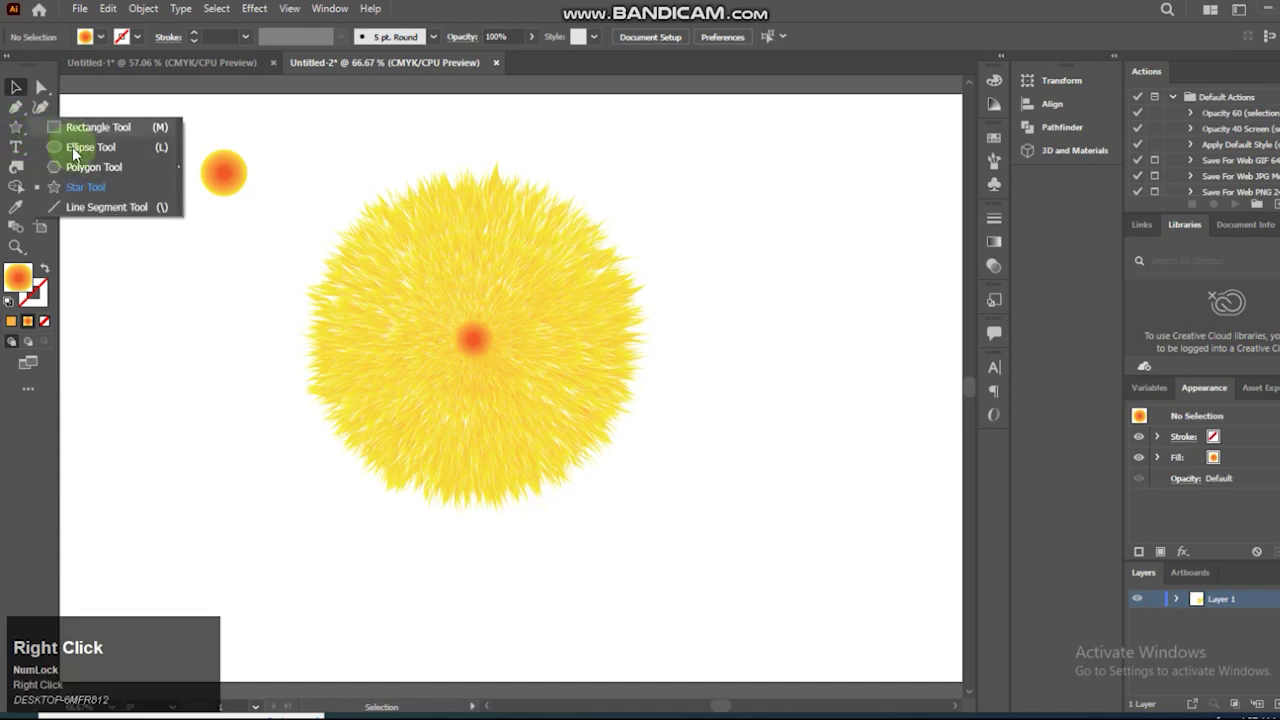
{"action": "left_click", "coordinate": [76, 151]}
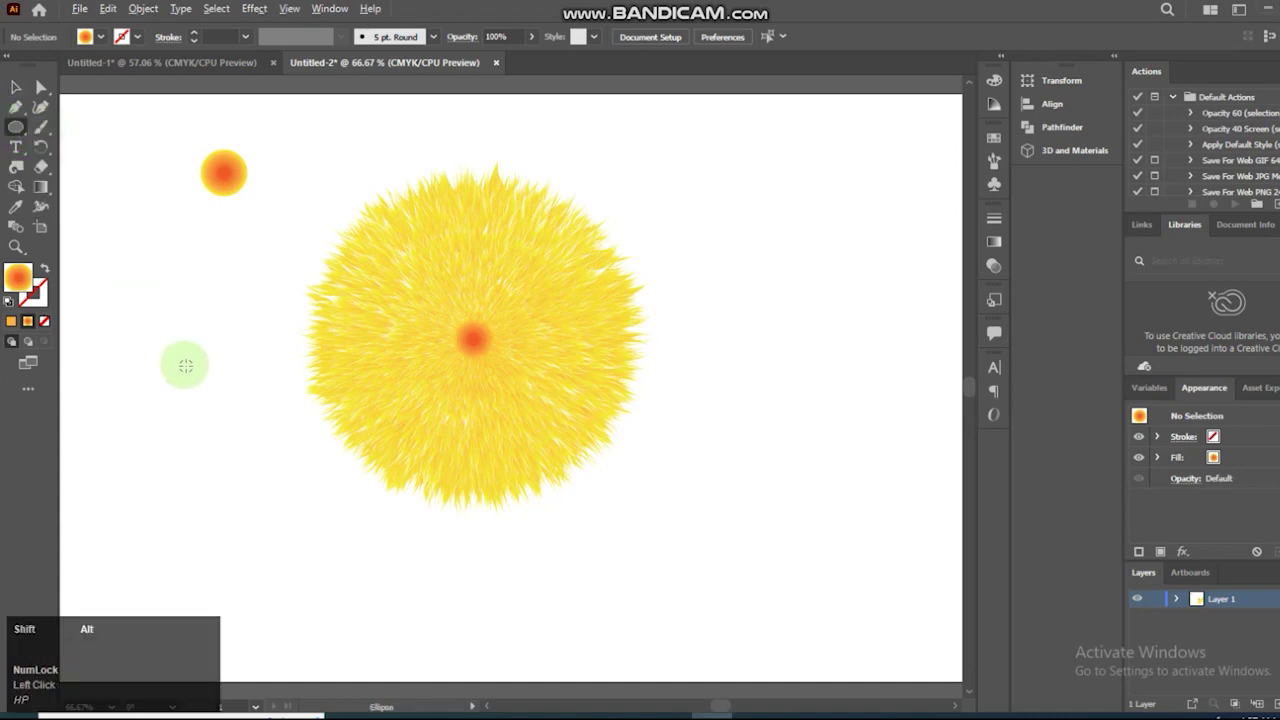
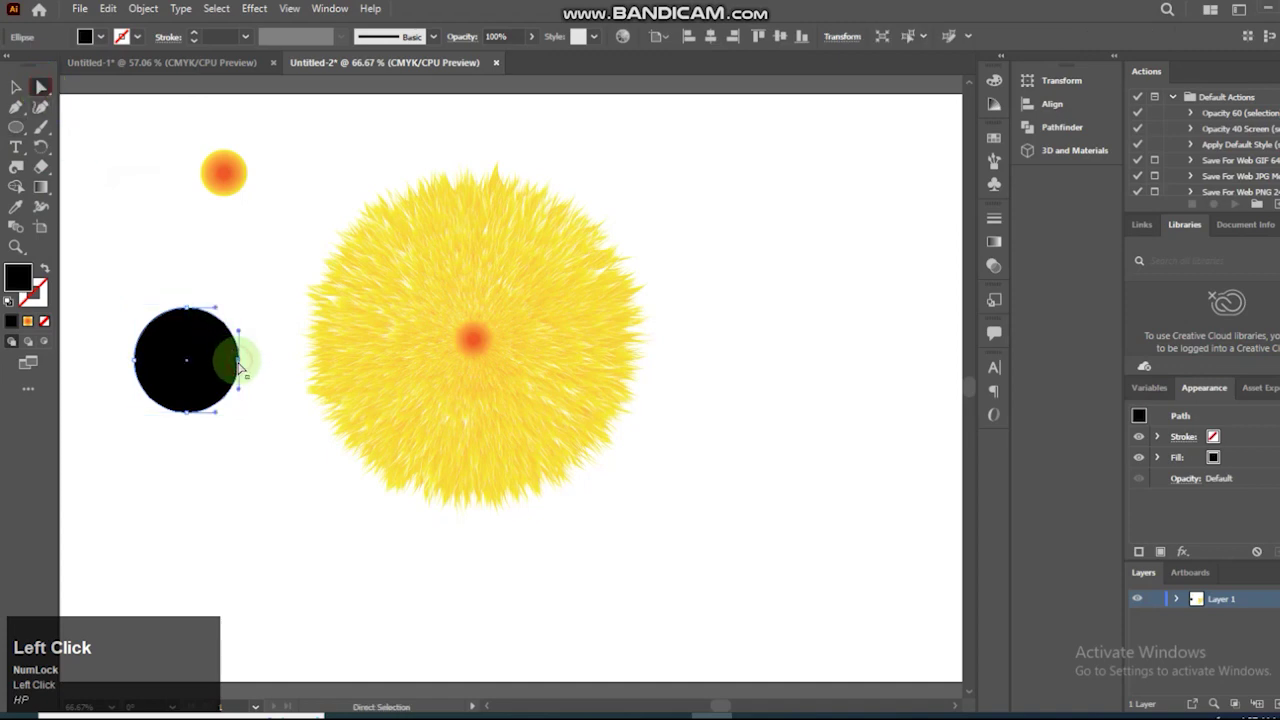
{"action": "key", "text": "Left"}
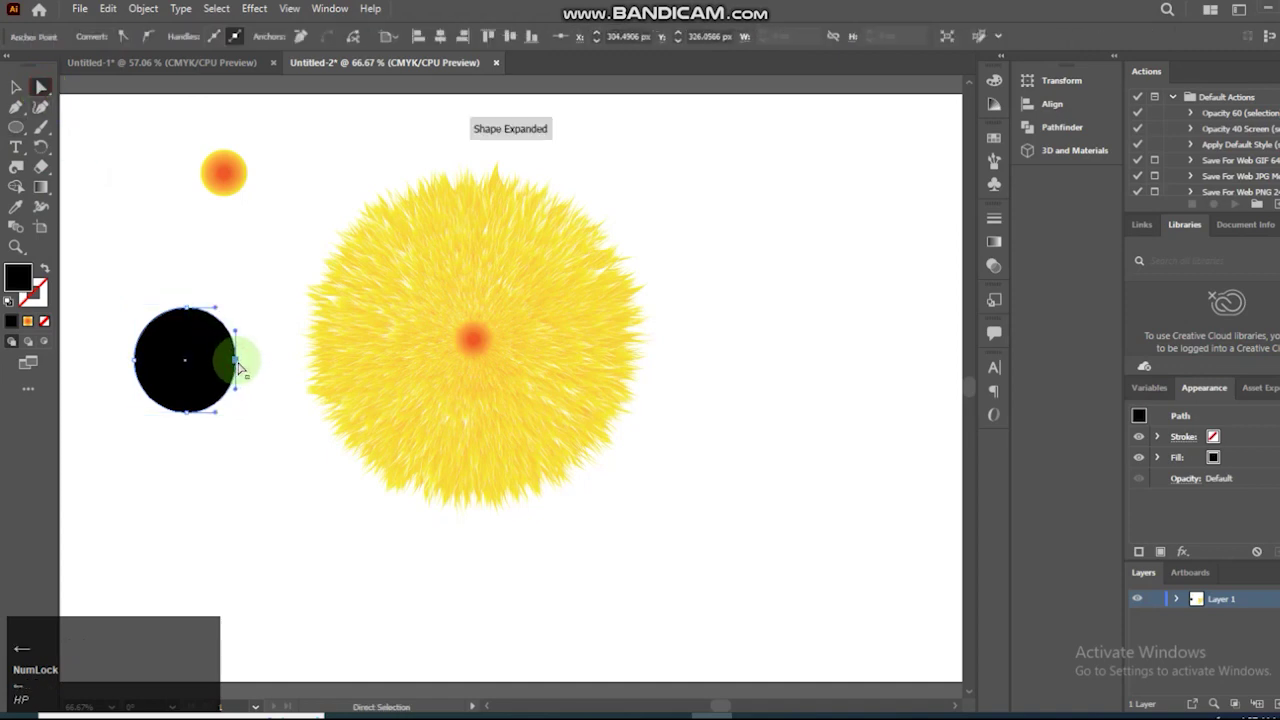
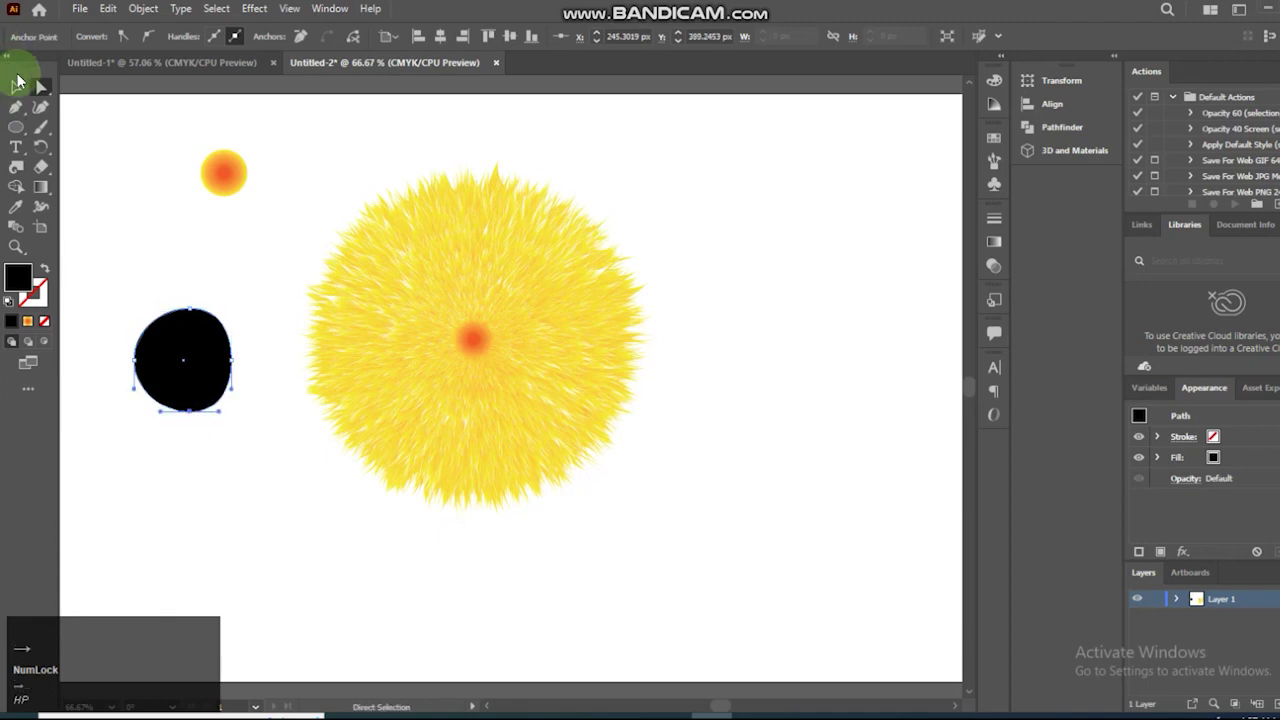
{"action": "left_click", "coordinate": [16, 84]}
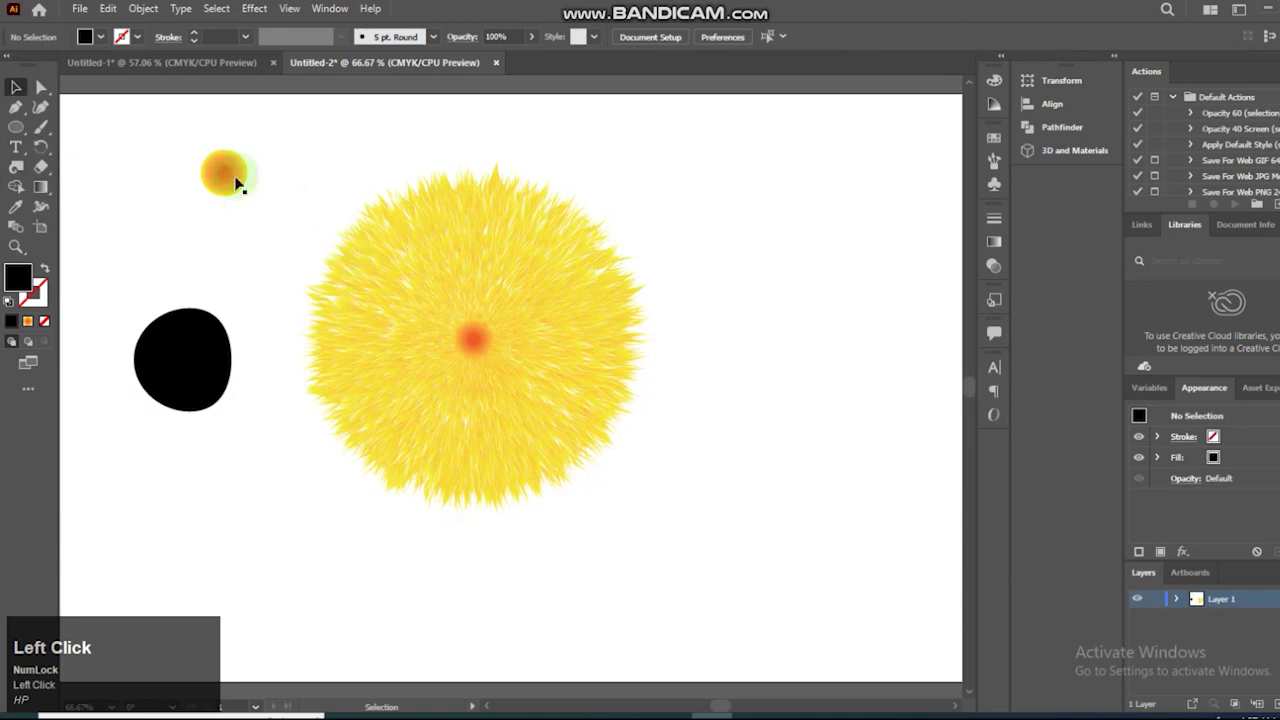
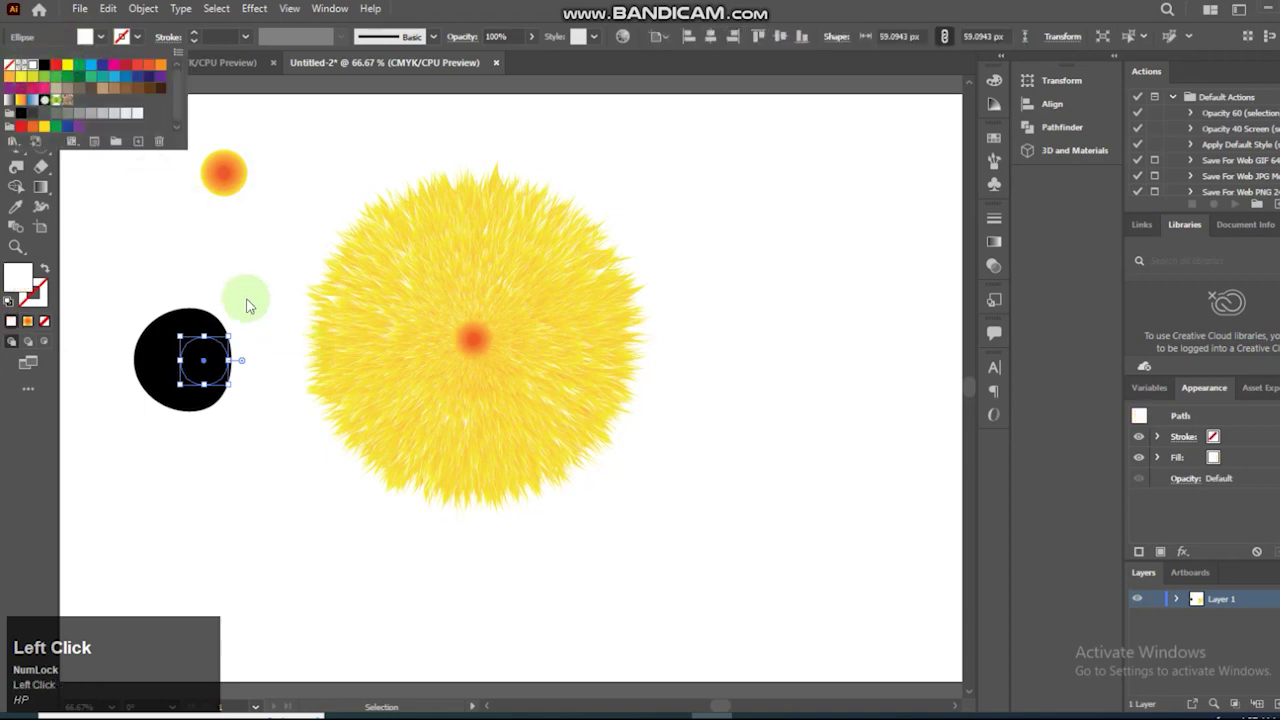
Arrange the pupil ring's stacking order and deselect to check the white circle.
{"action": "key", "text": "p"}
{"action": "key", "text": "ctrl+shift+["}
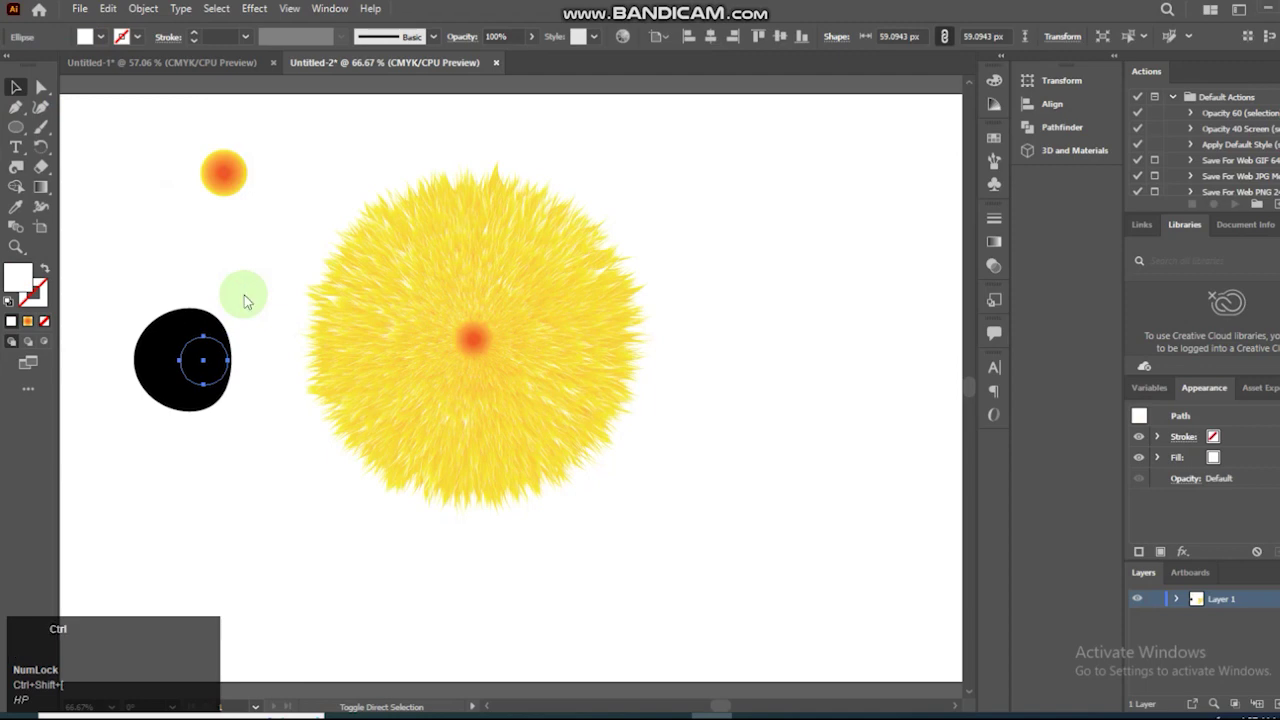
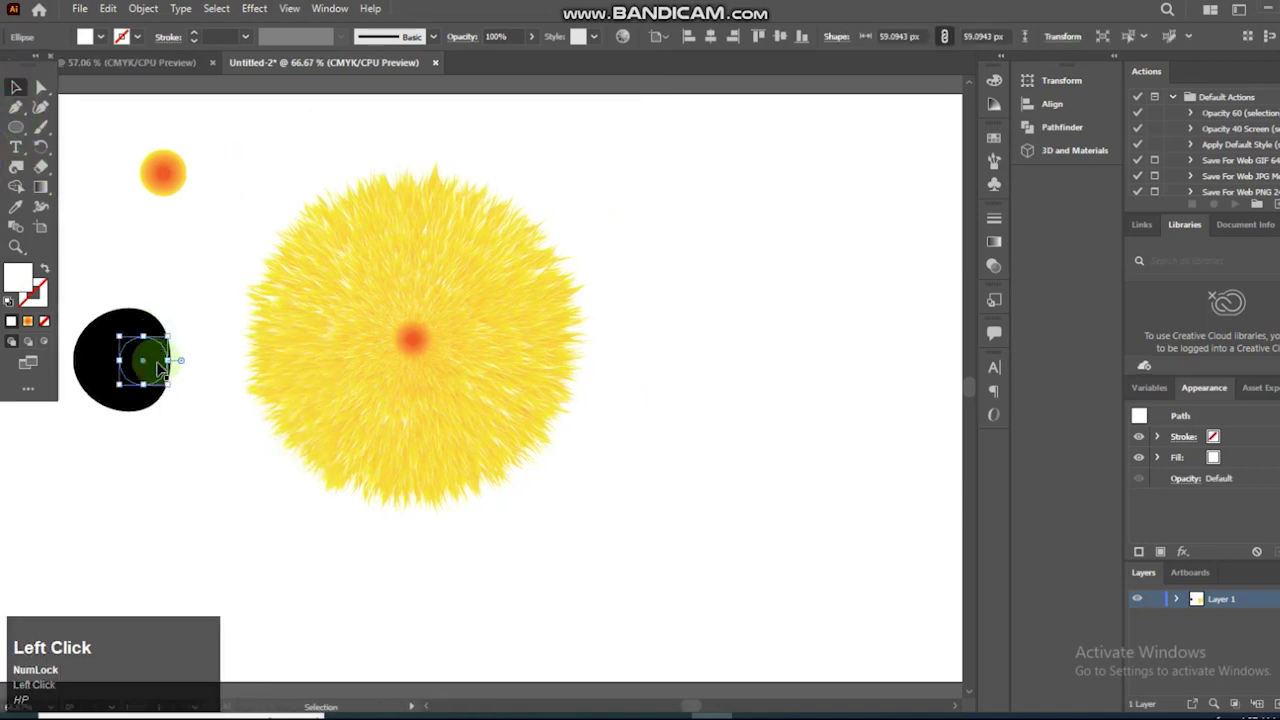
{"action": "right_click", "coordinate": [161, 366]}
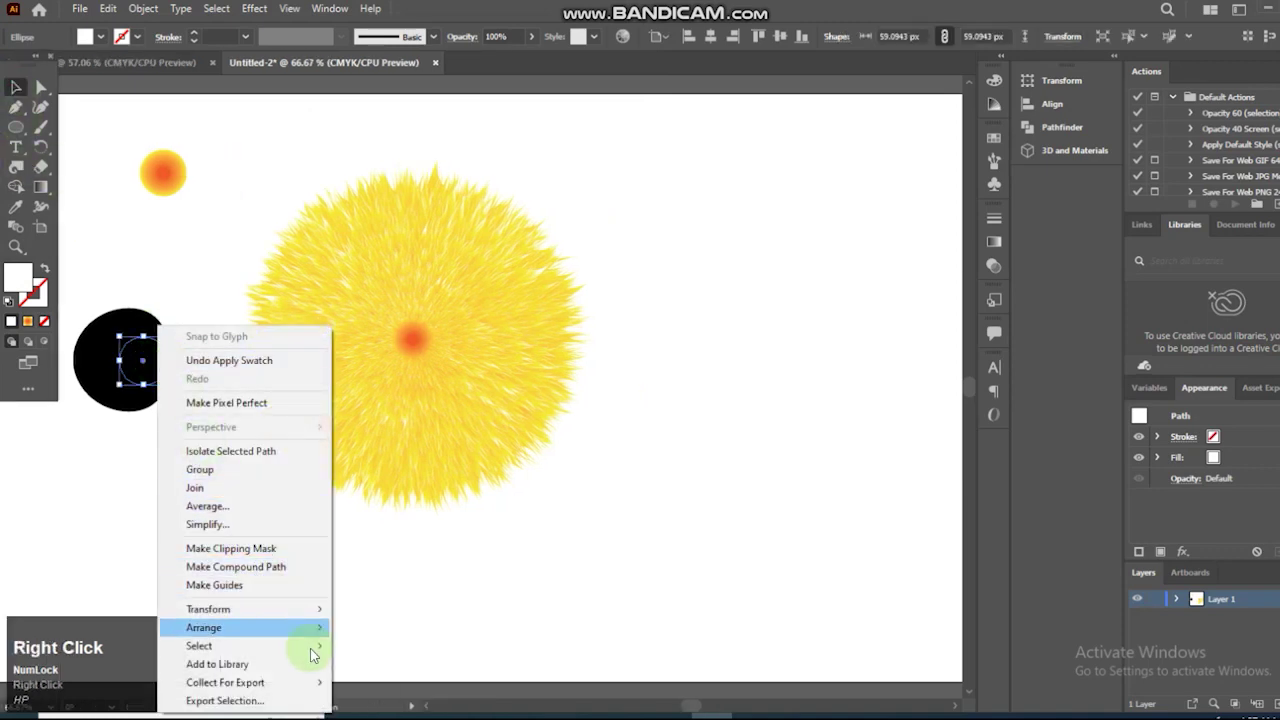
{"action": "type", "text": "hp"}
{"action": "left_click", "coordinate": [371, 633]}
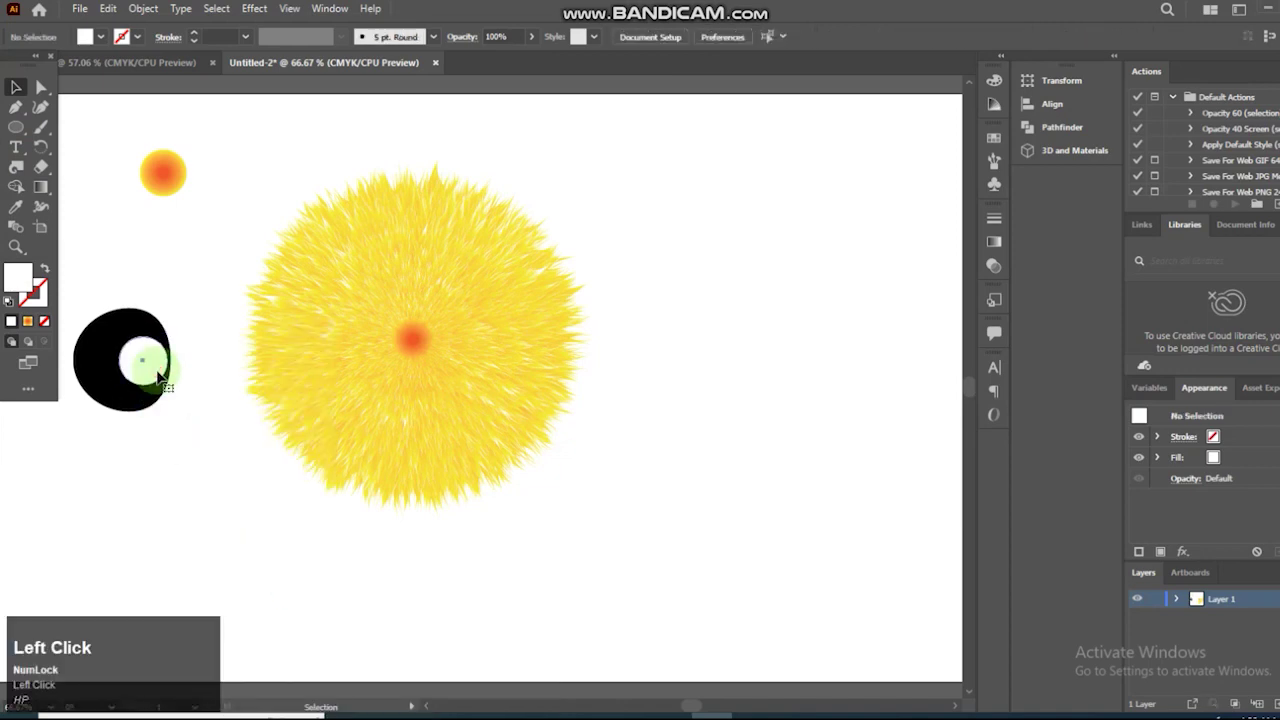
Add a tiny white highlight dot inside the pupil and return to the Selection tool.
{"action": "key", "text": "Right"}
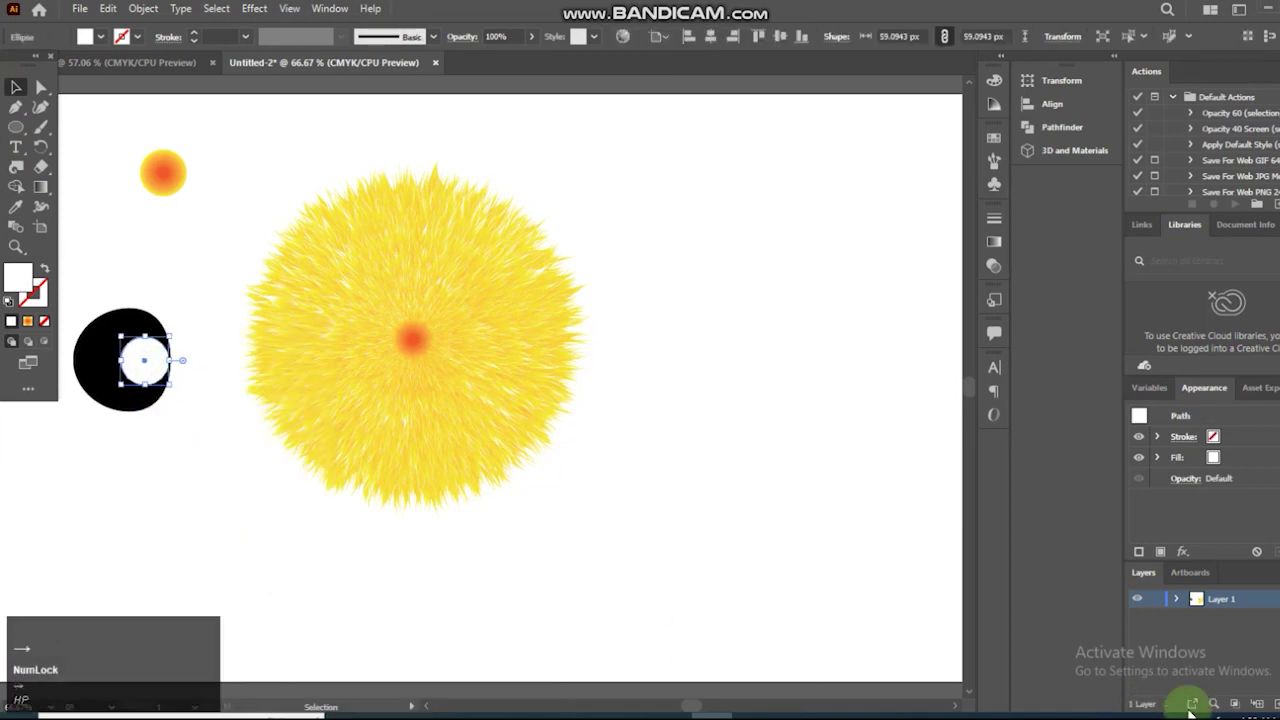
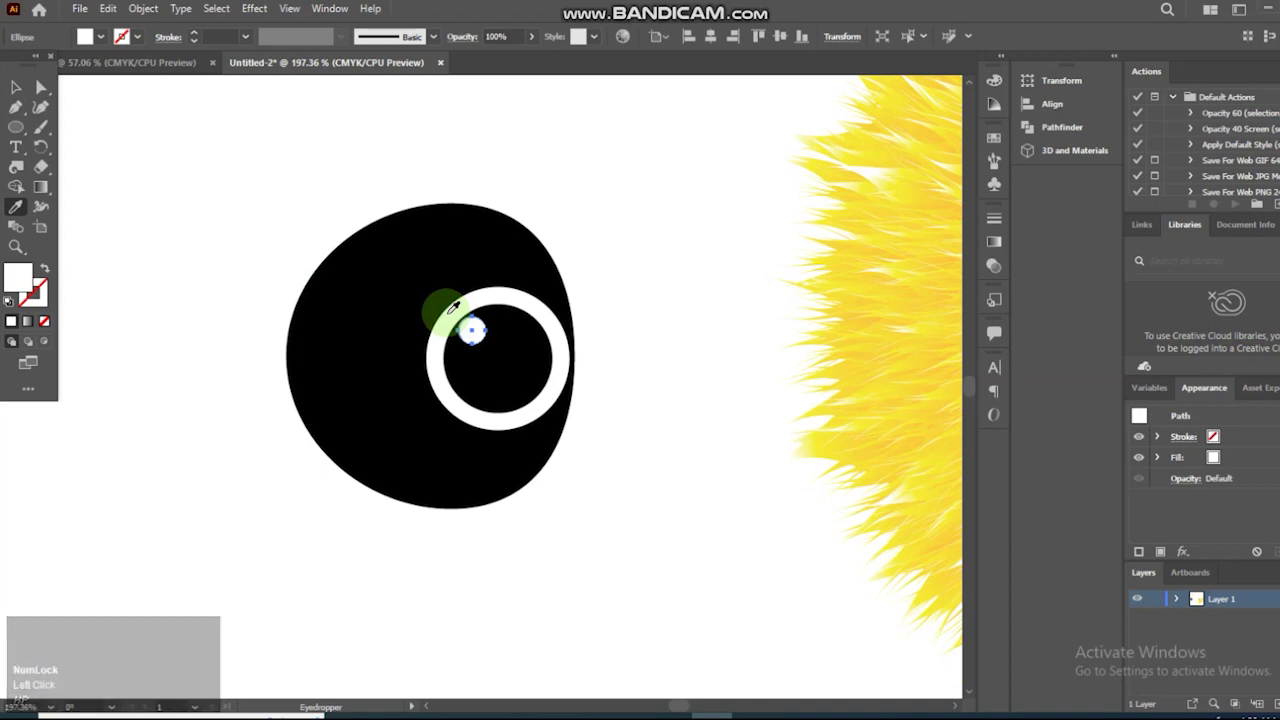
{"action": "type", "text": "fv"}
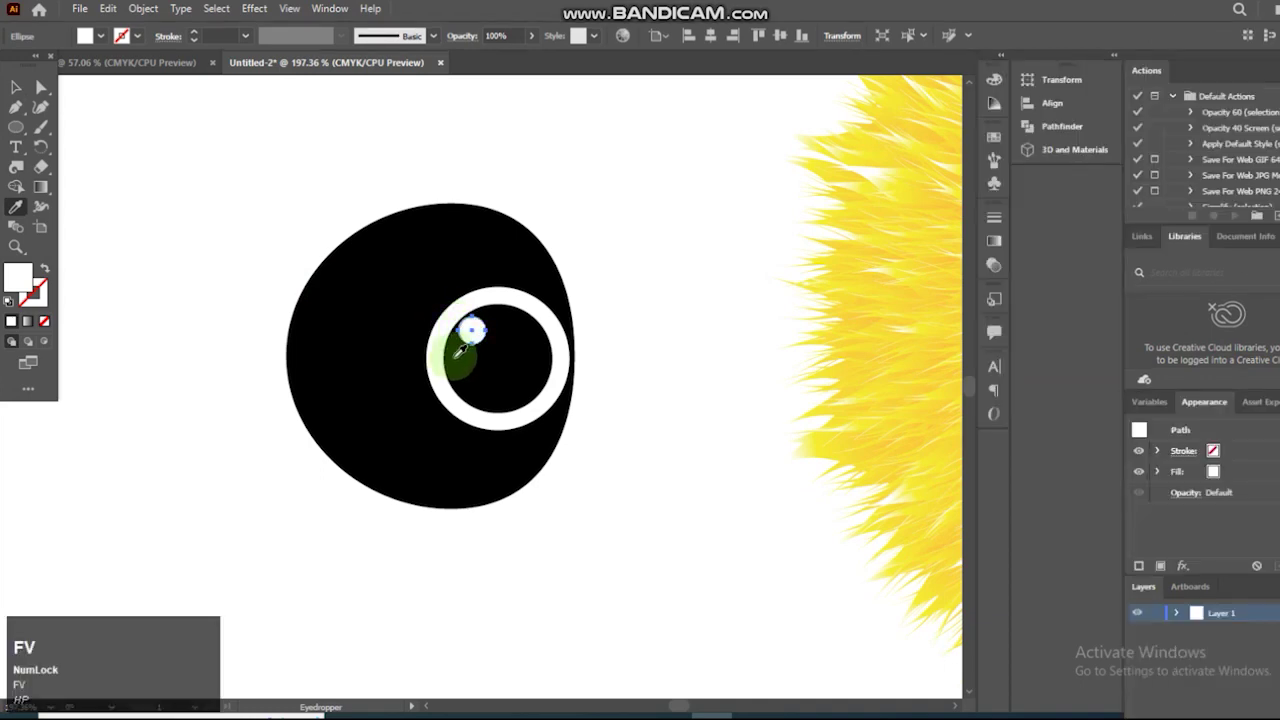
{"action": "key", "text": "v"}
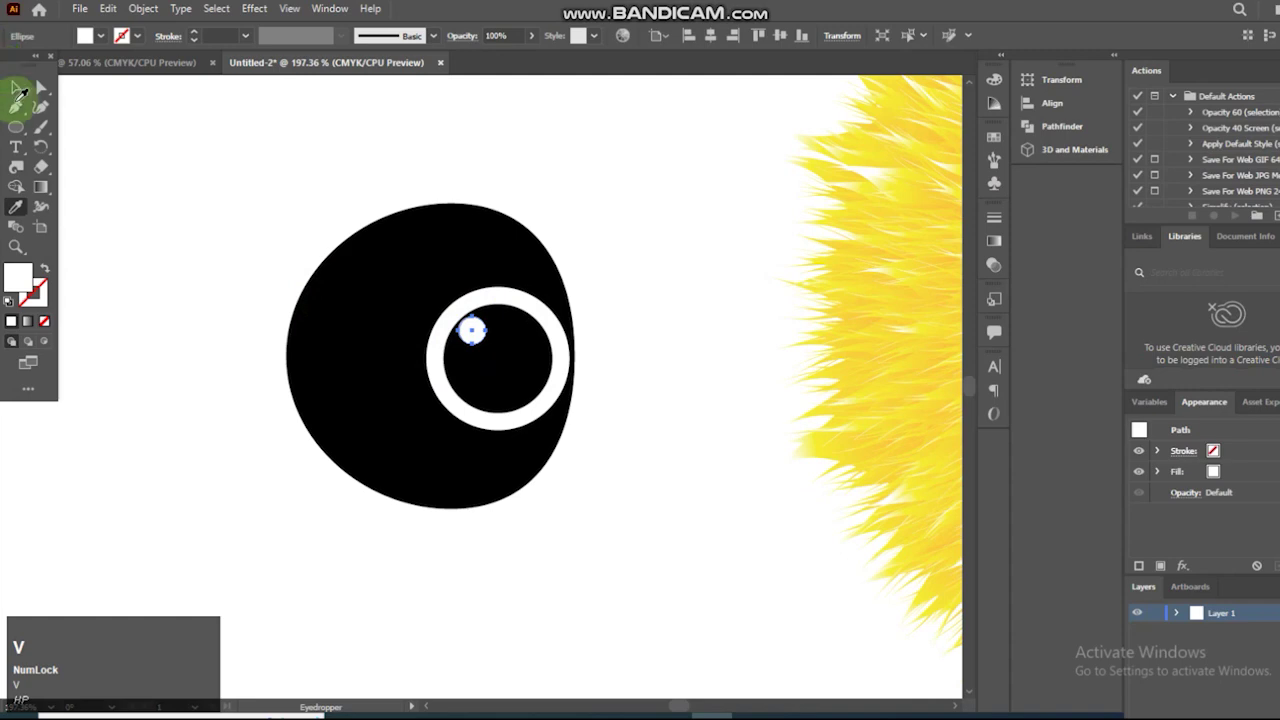
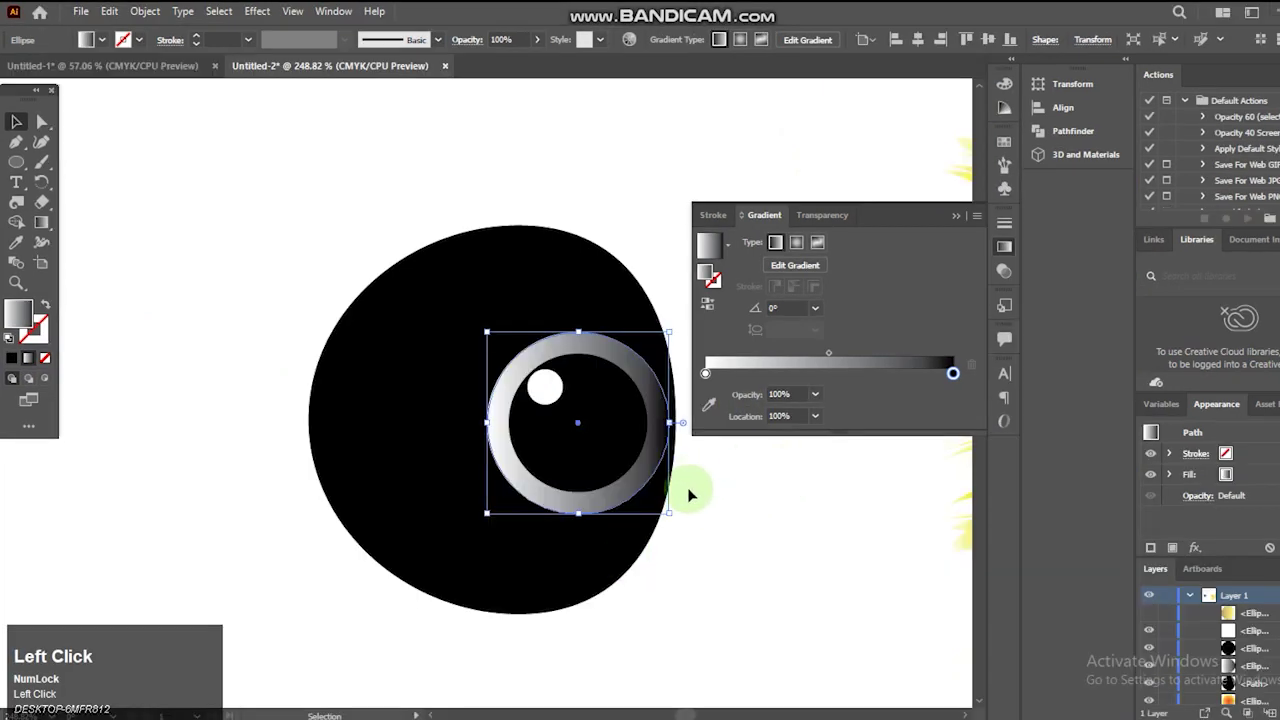
Colour the ring's gradient stops gold and yellow, then marquee-select the whole eye.
{"action": "left_click", "coordinate": [957, 379]}
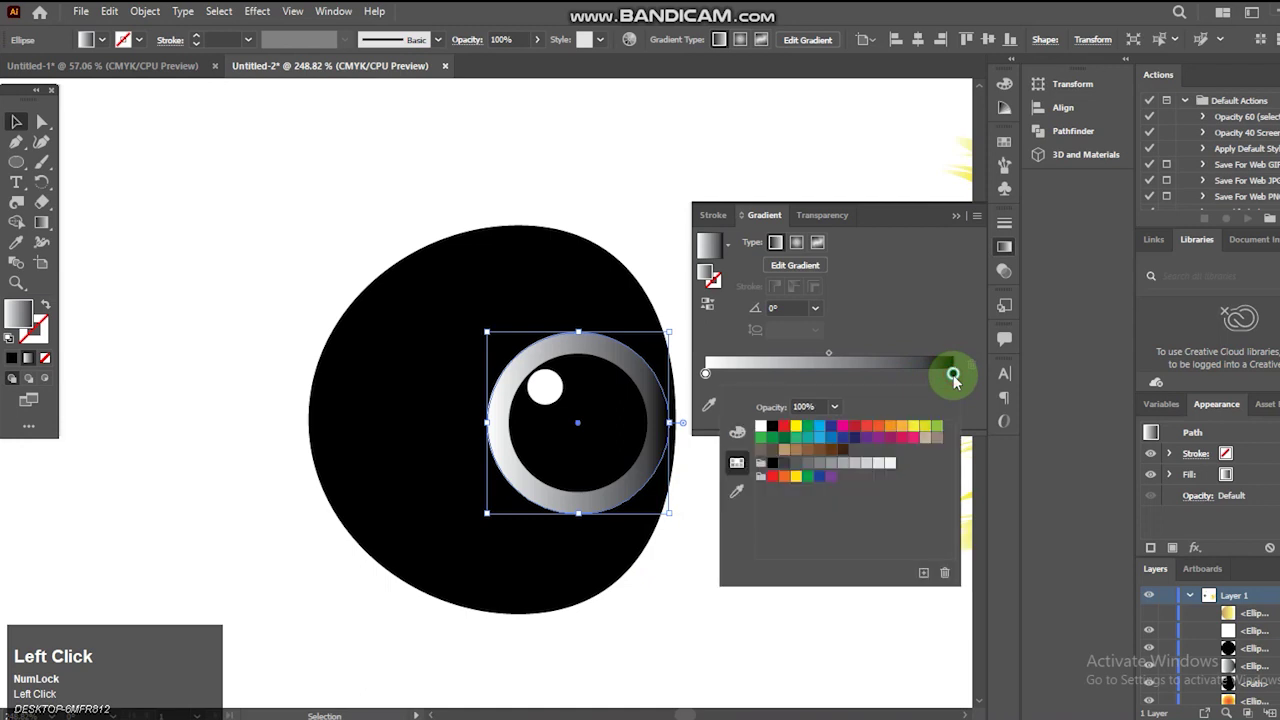
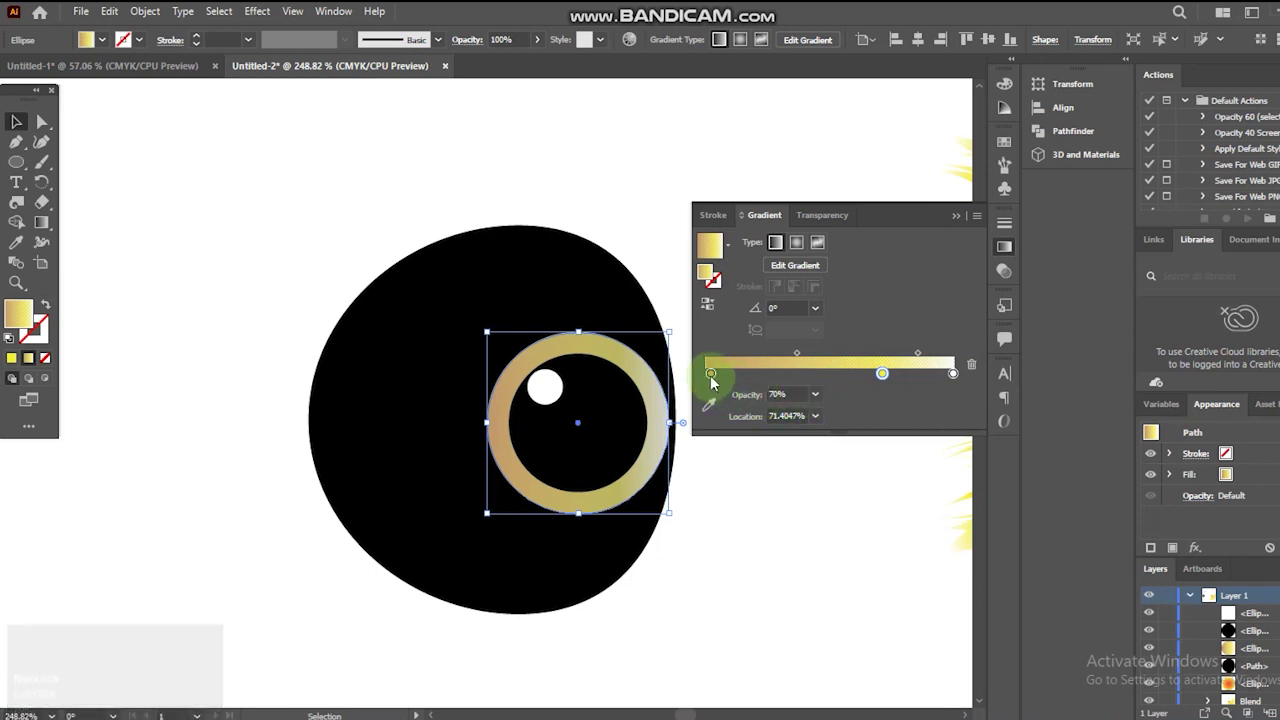
{"action": "left_click", "coordinate": [714, 380]}
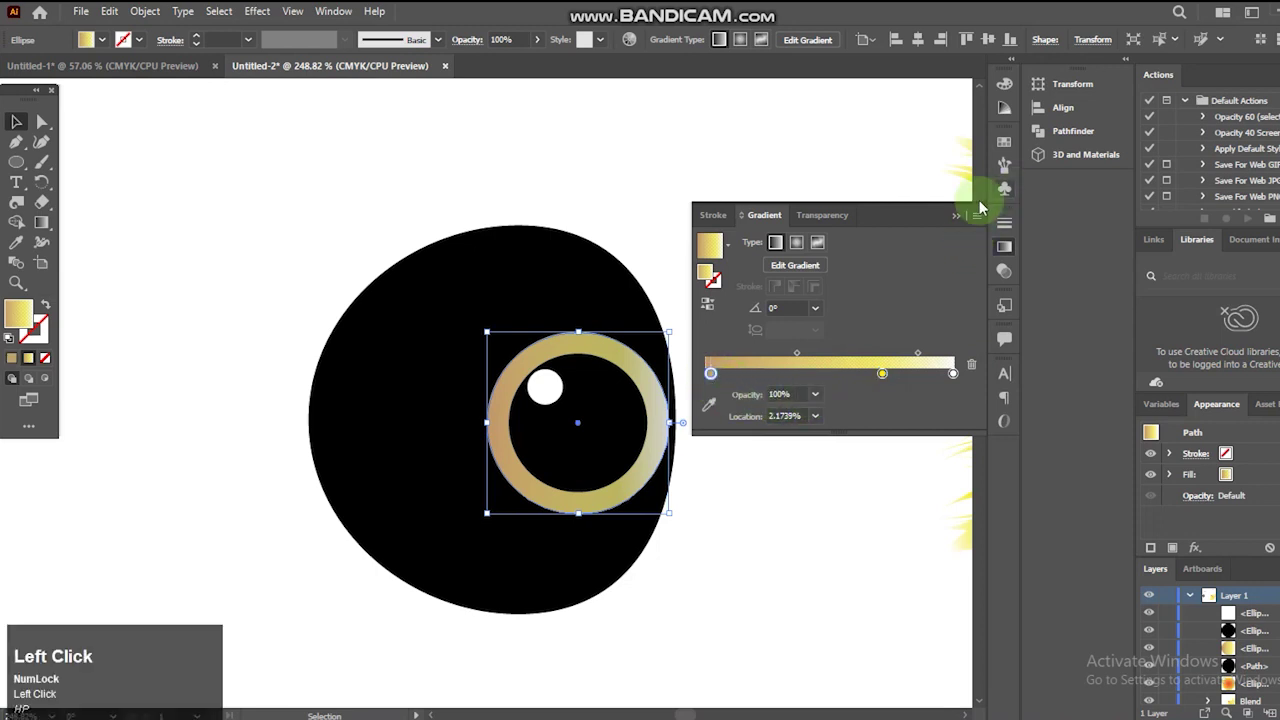
{"action": "left_click_drag", "start_coordinate": [966, 217], "coordinate": [718, 557]}
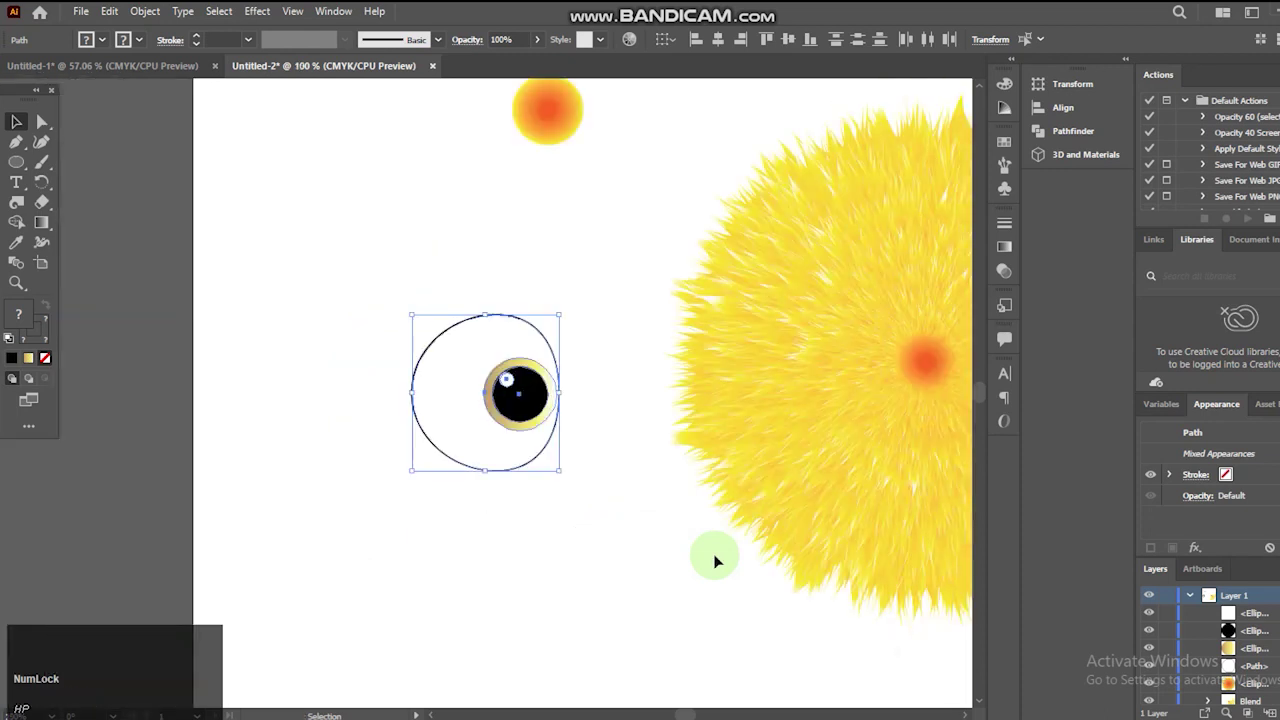
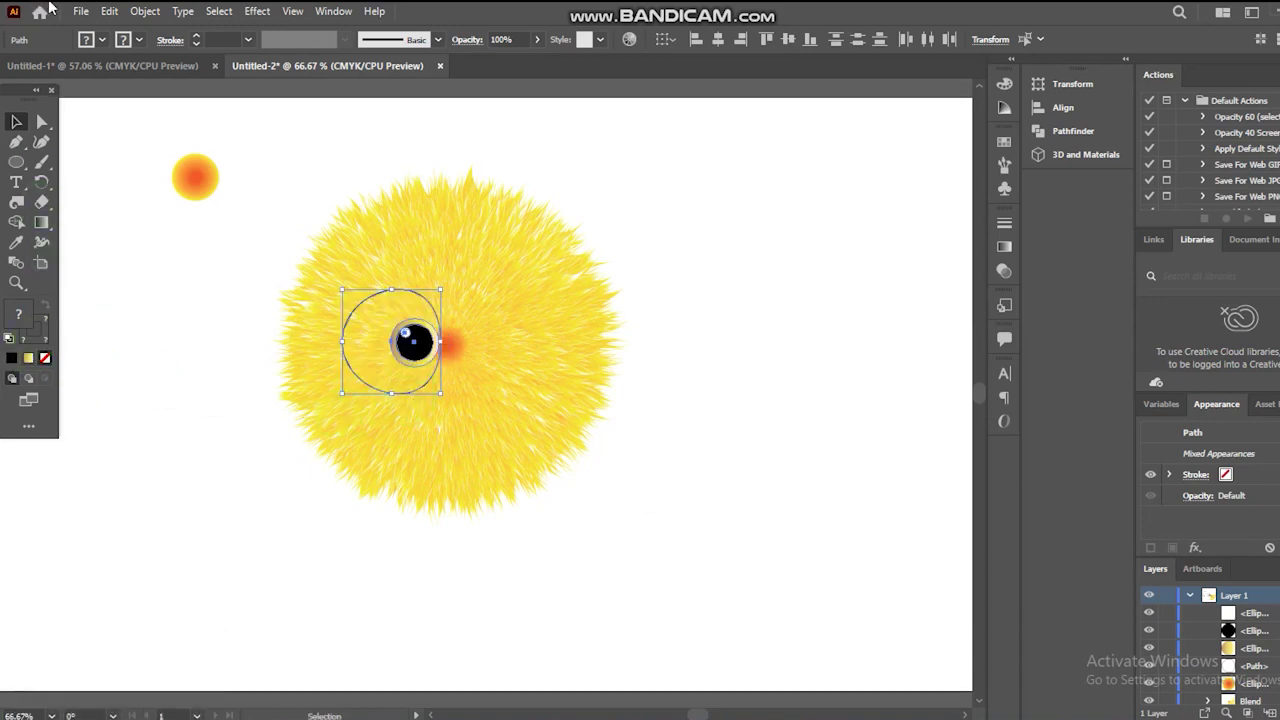
Fill the eyeball white with no stroke and select the whole eye on the chick's face.
{"action": "type", "text": "hp"}
{"action": "left_click", "coordinate": [192, 282]}
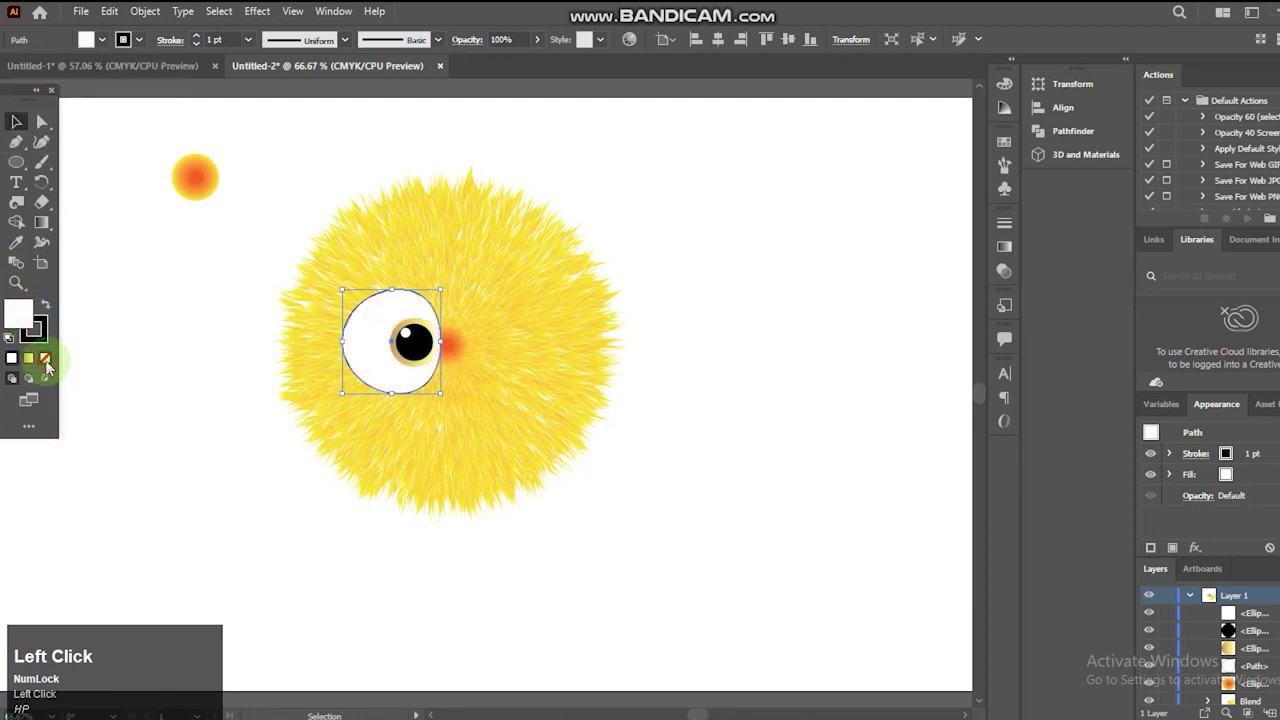
{"action": "key", "text": "ctrl+z"}
{"action": "left_click", "coordinate": [44, 339]}
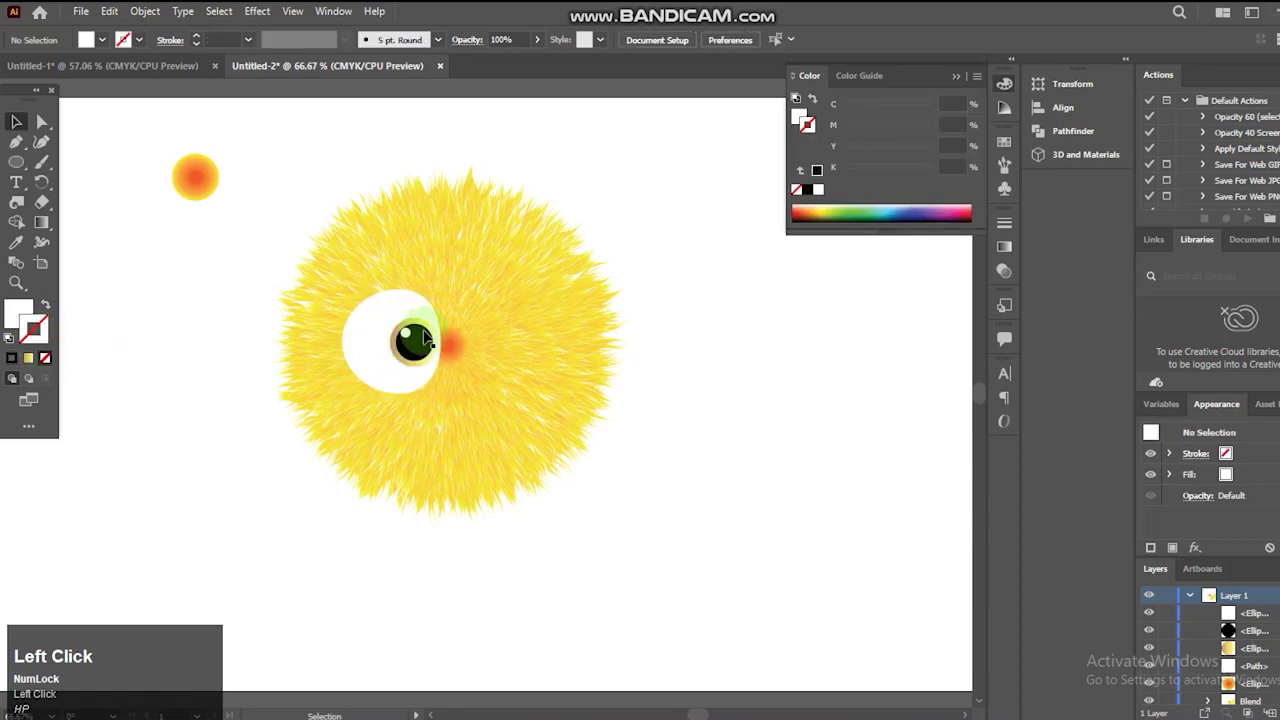
{"action": "left_click", "coordinate": [363, 329]}
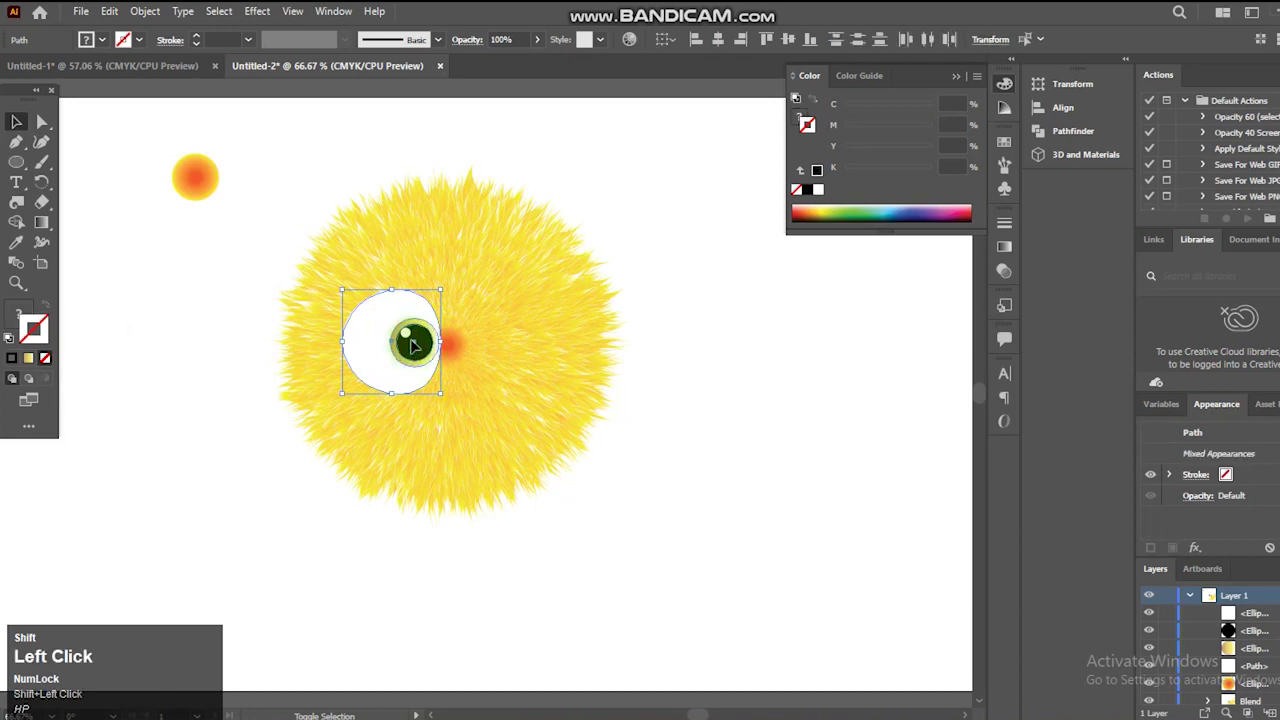
Reflect the eye vertically as a copy, place it to the right and select both eyes.
{"action": "right_click", "coordinate": [416, 344]}
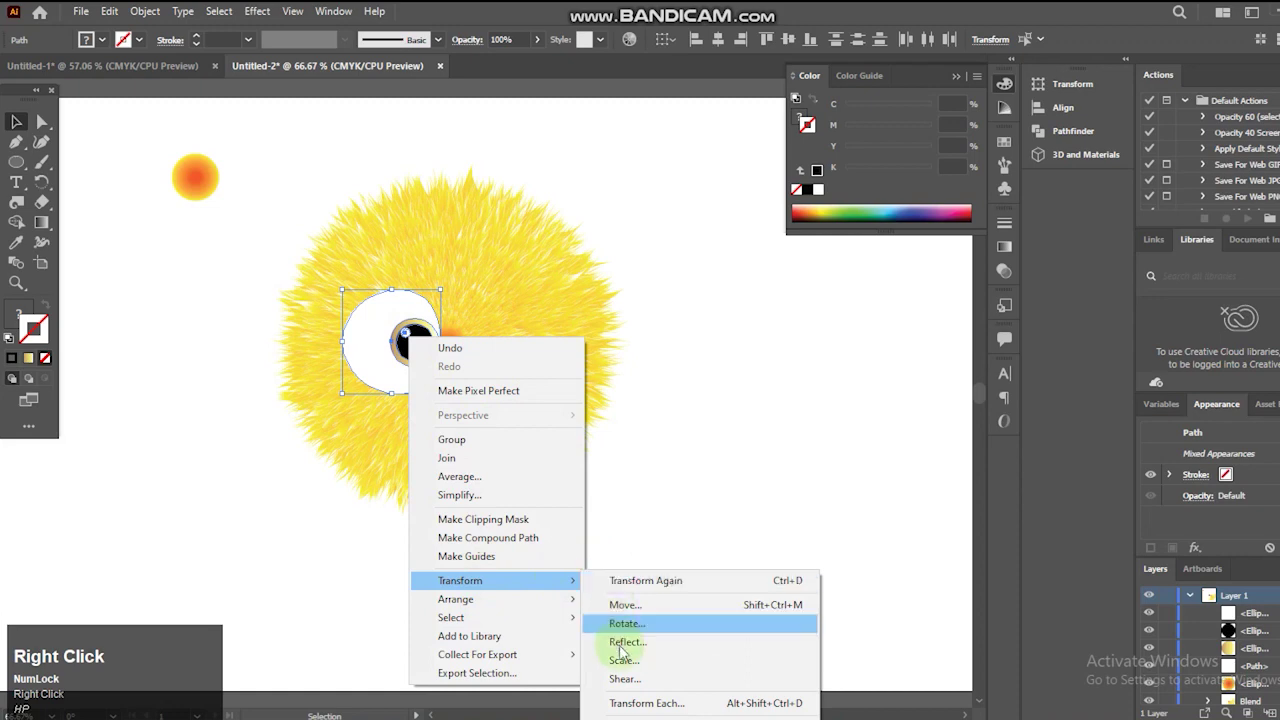
{"action": "left_click", "coordinate": [627, 653]}
{"action": "type", "text": "hp"}
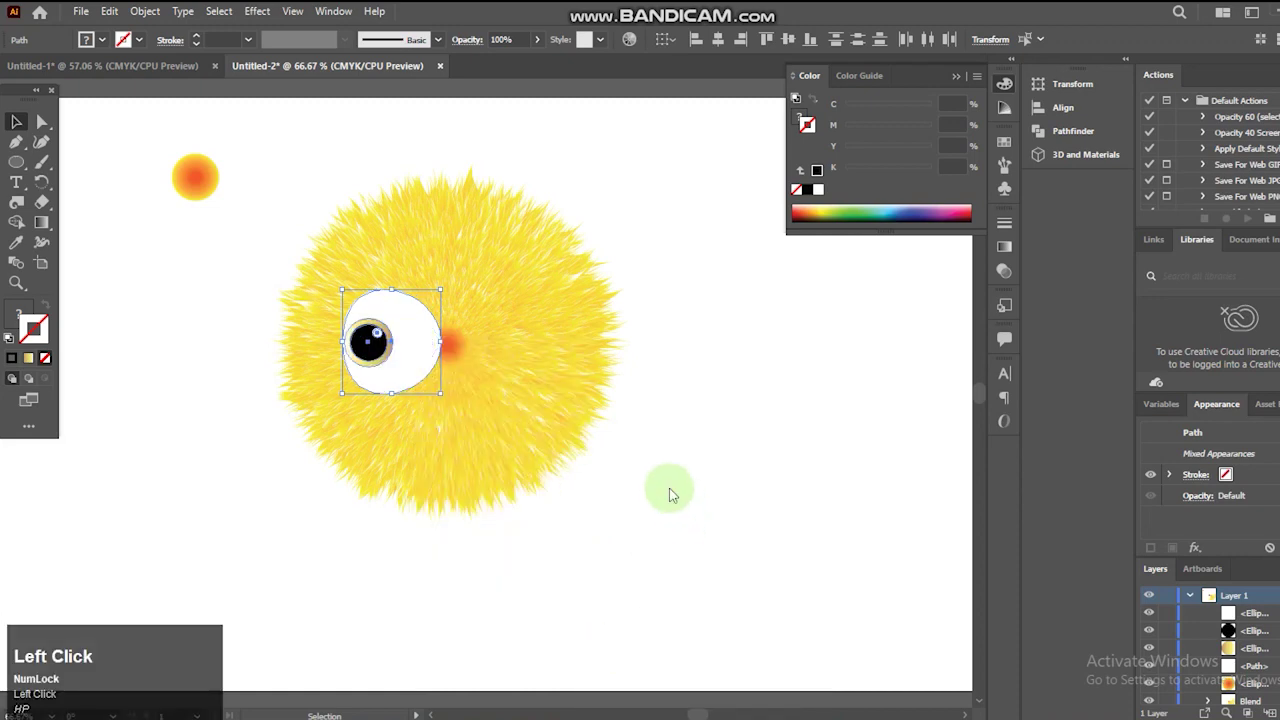
{"action": "left_click", "coordinate": [859, 522]}
{"action": "type", "text": "hp"}
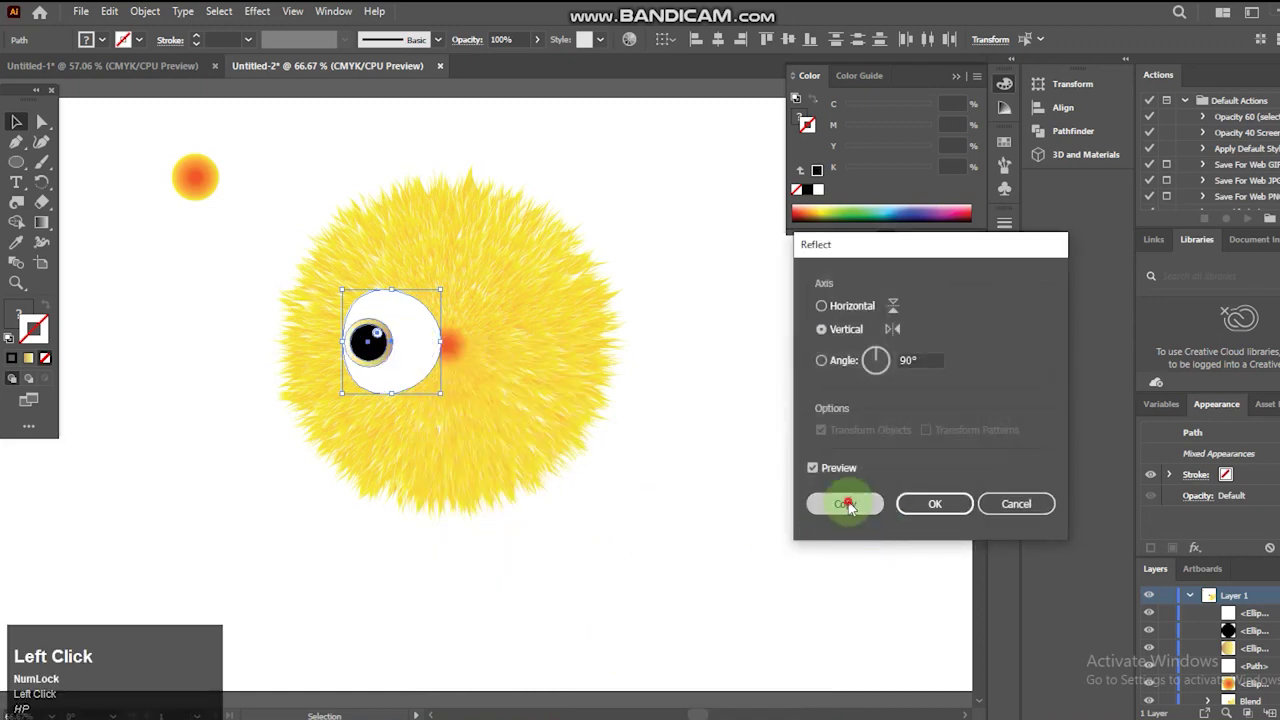
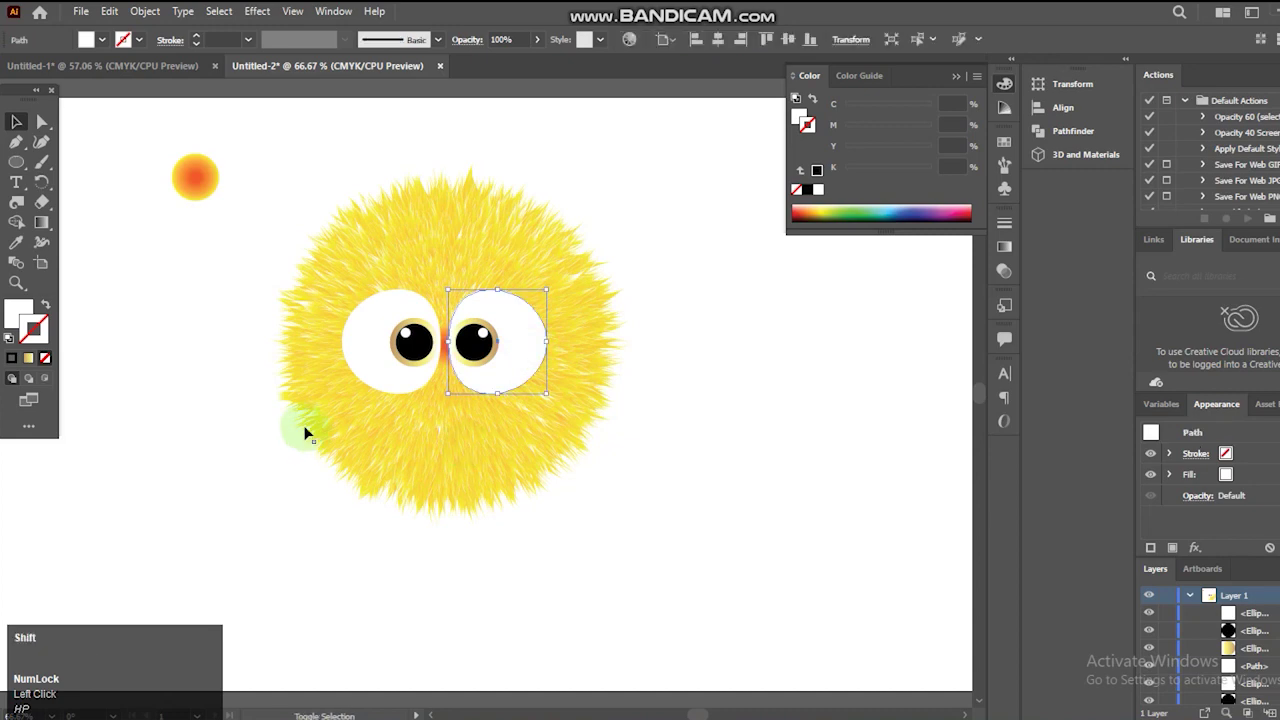
{"action": "left_click", "coordinate": [361, 357]}
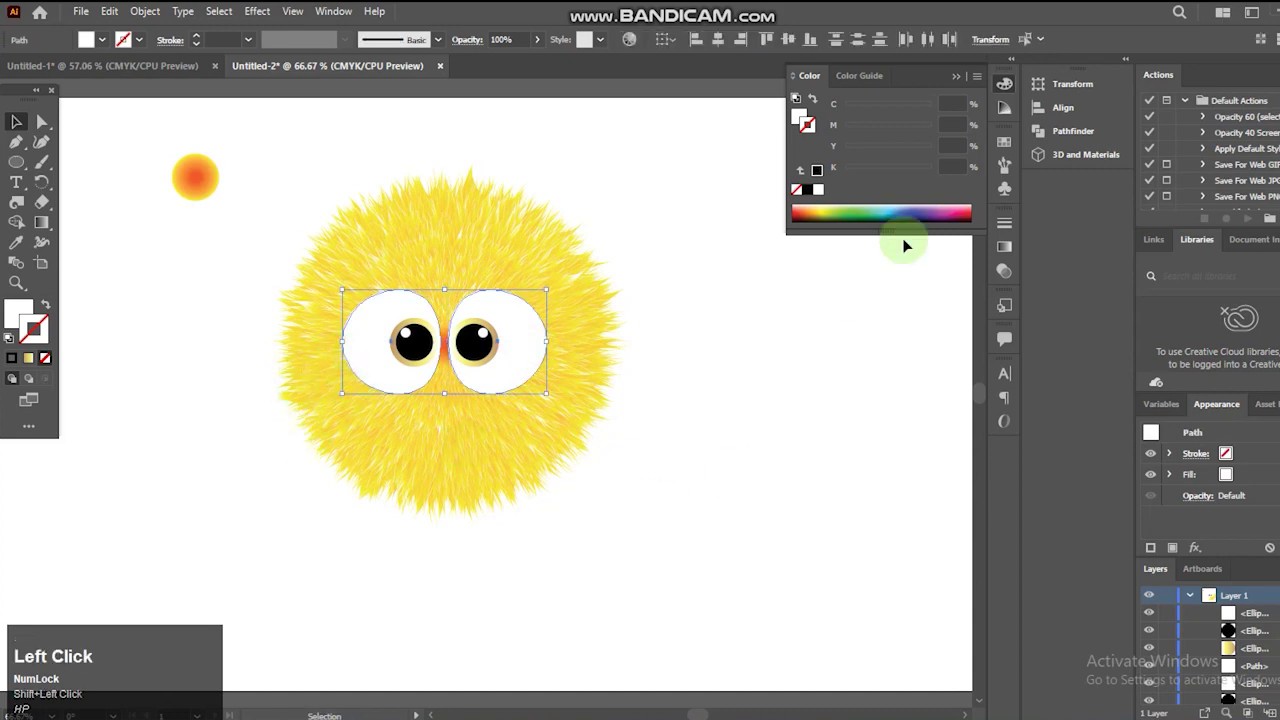
Apply Inflate from 3D and Materials at 70% volume to both eyes and nudge the right eye left.
{"action": "type", "text": "hp"}
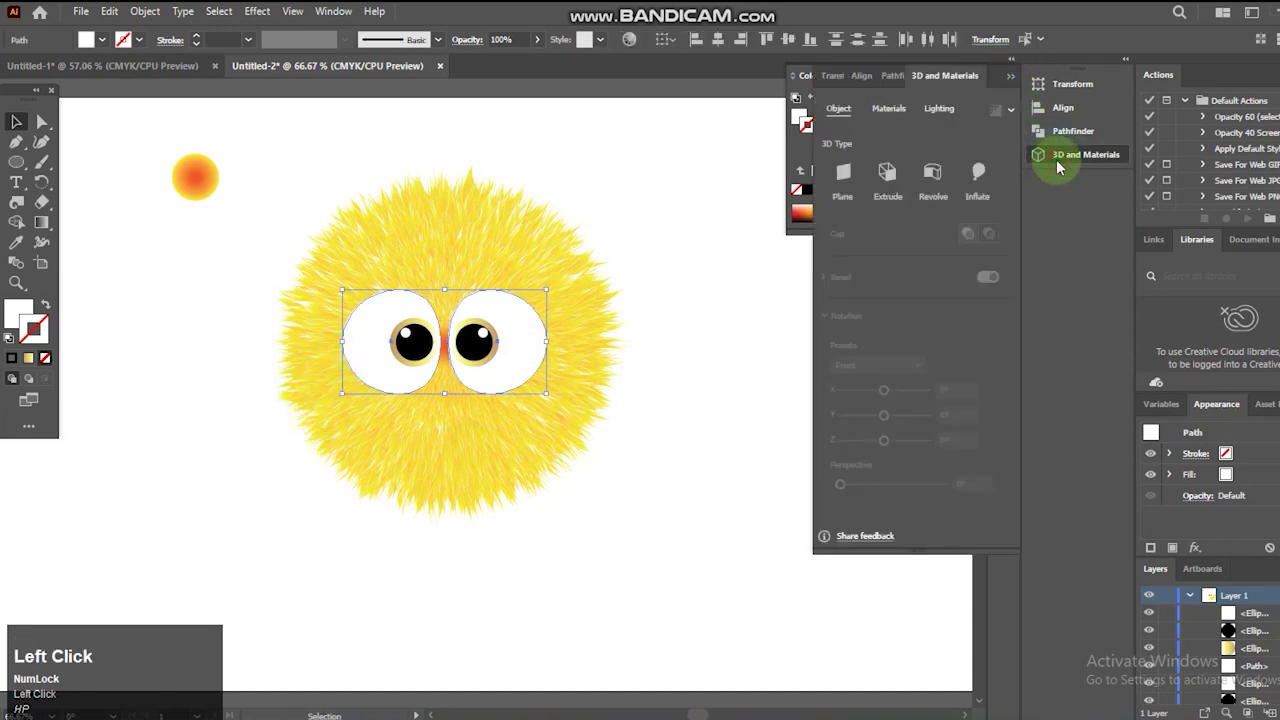
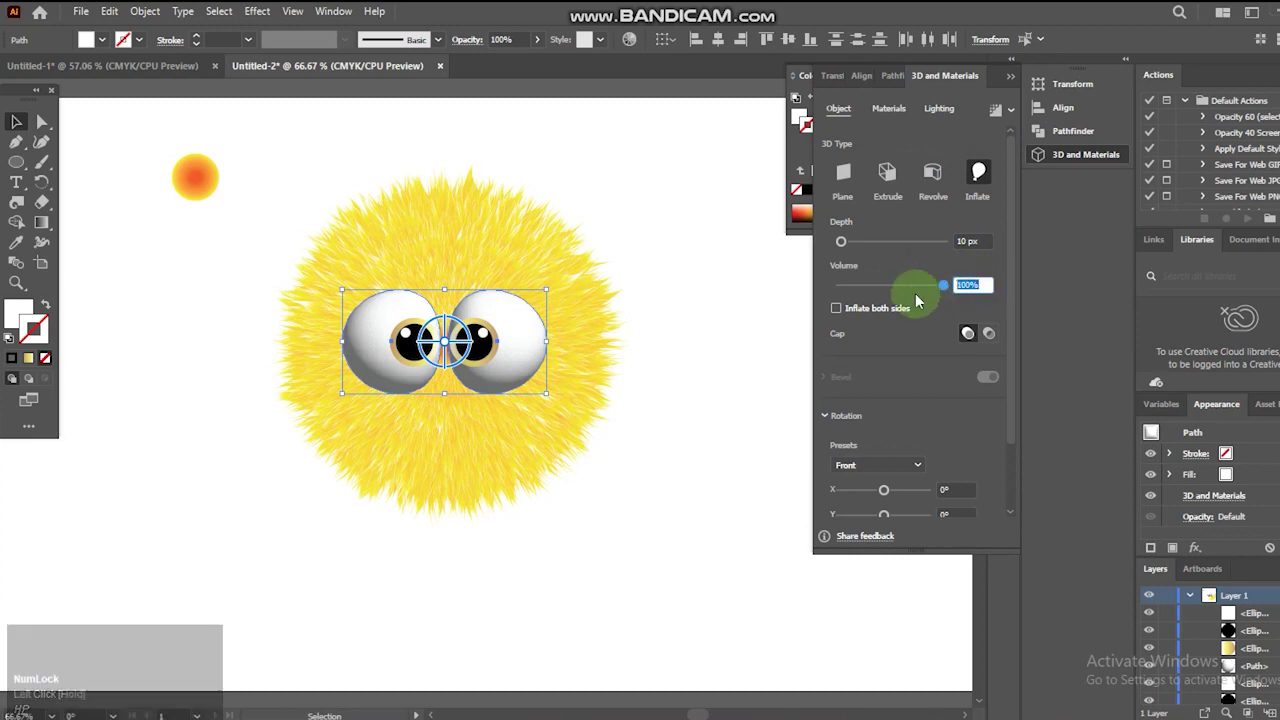
{"action": "type", "text": "70"}
{"action": "key", "text": "Return"}
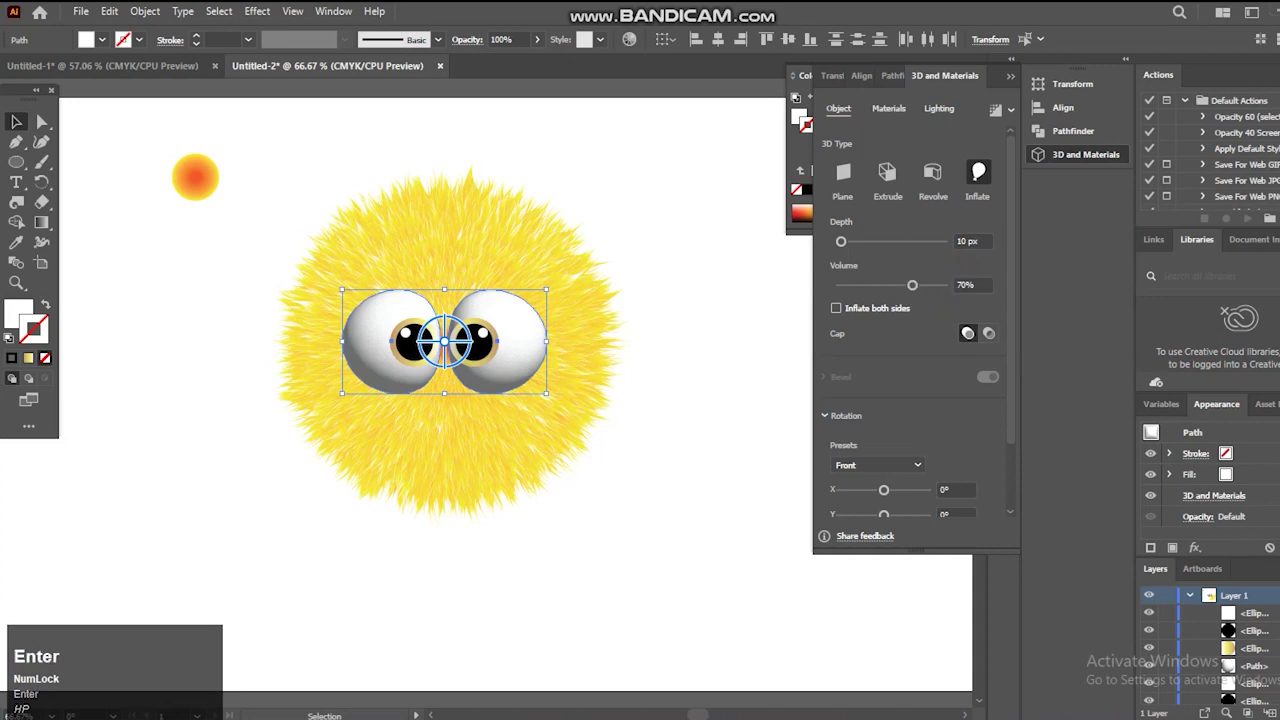
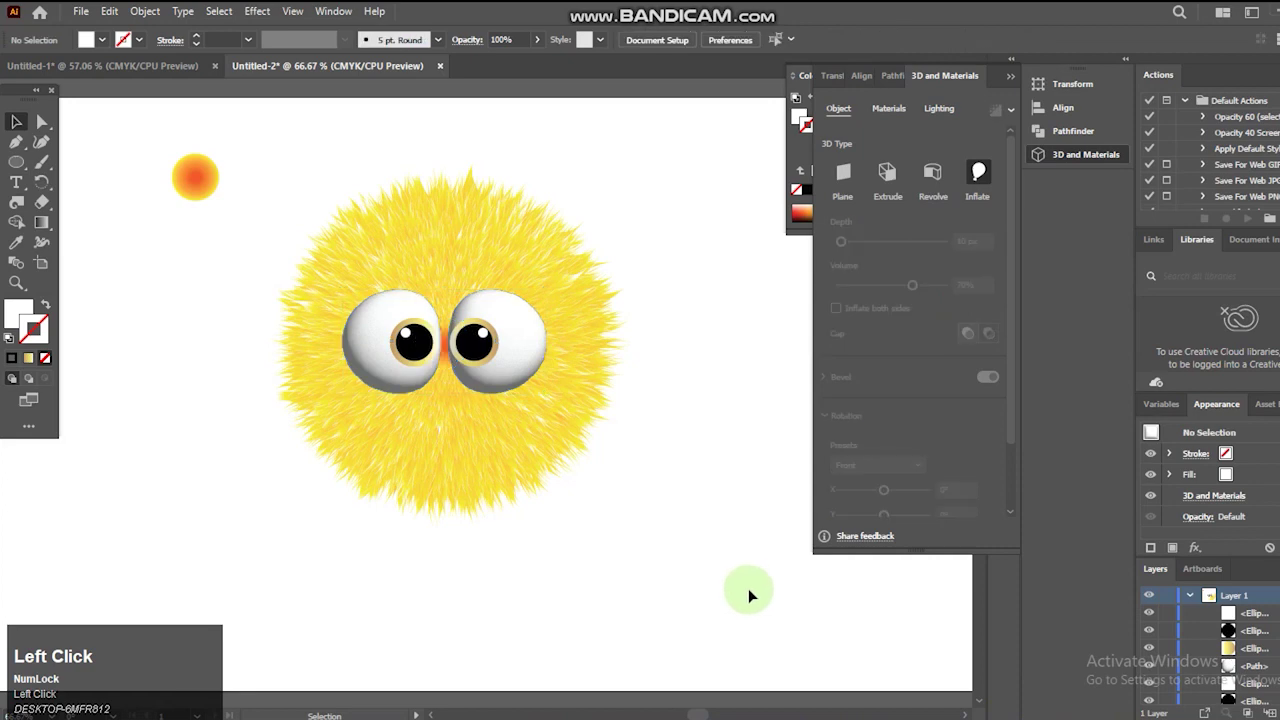
{"action": "left_click", "coordinate": [526, 379]}
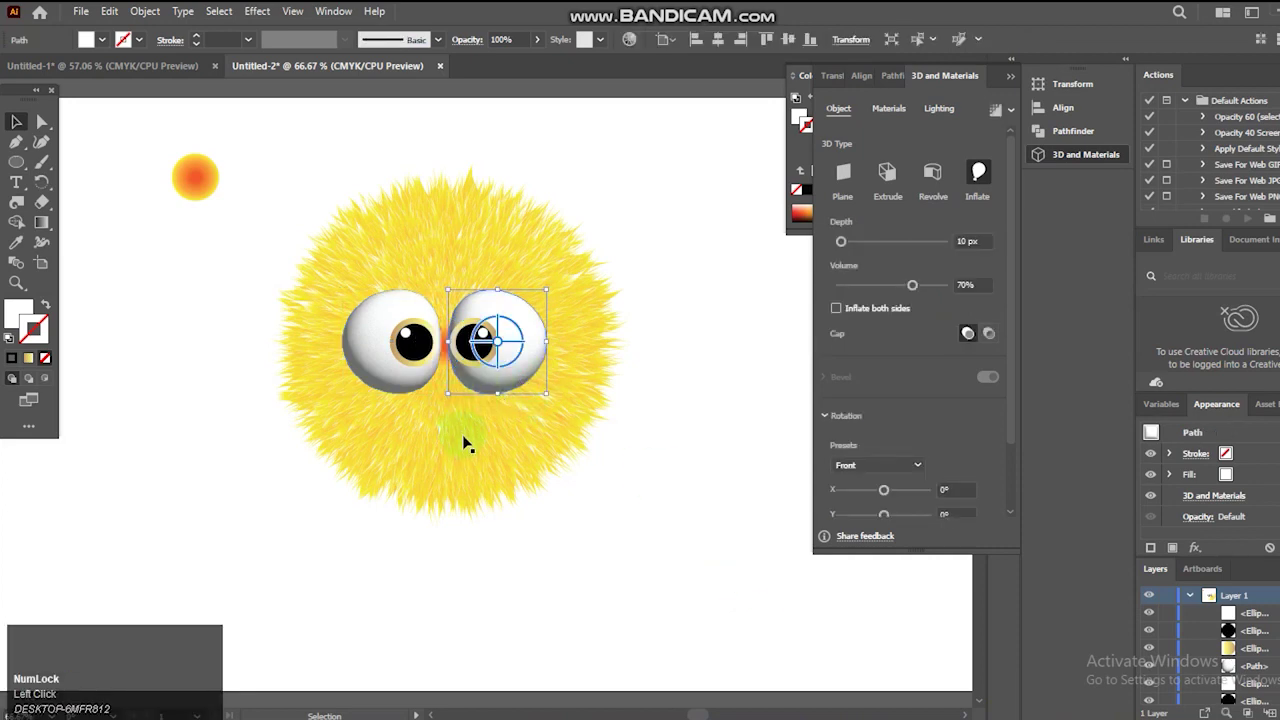
{"action": "key", "text": "Left"}
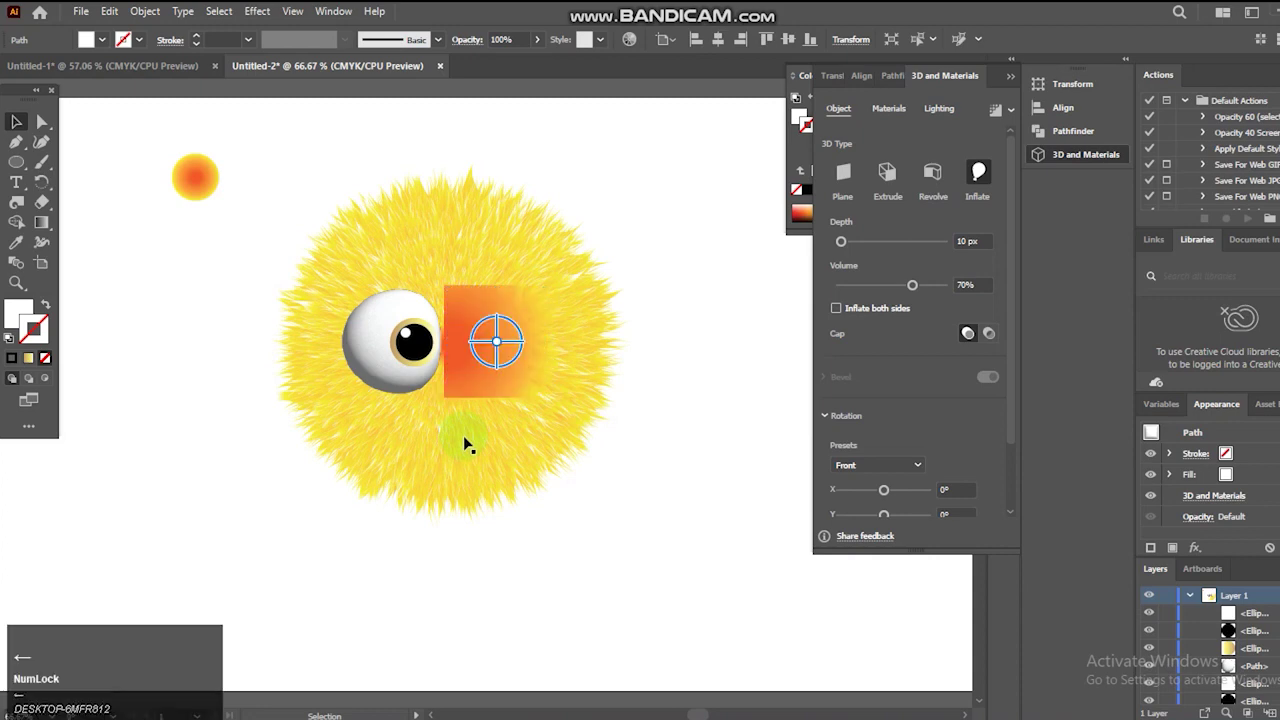
{"action": "key", "text": "Left"}
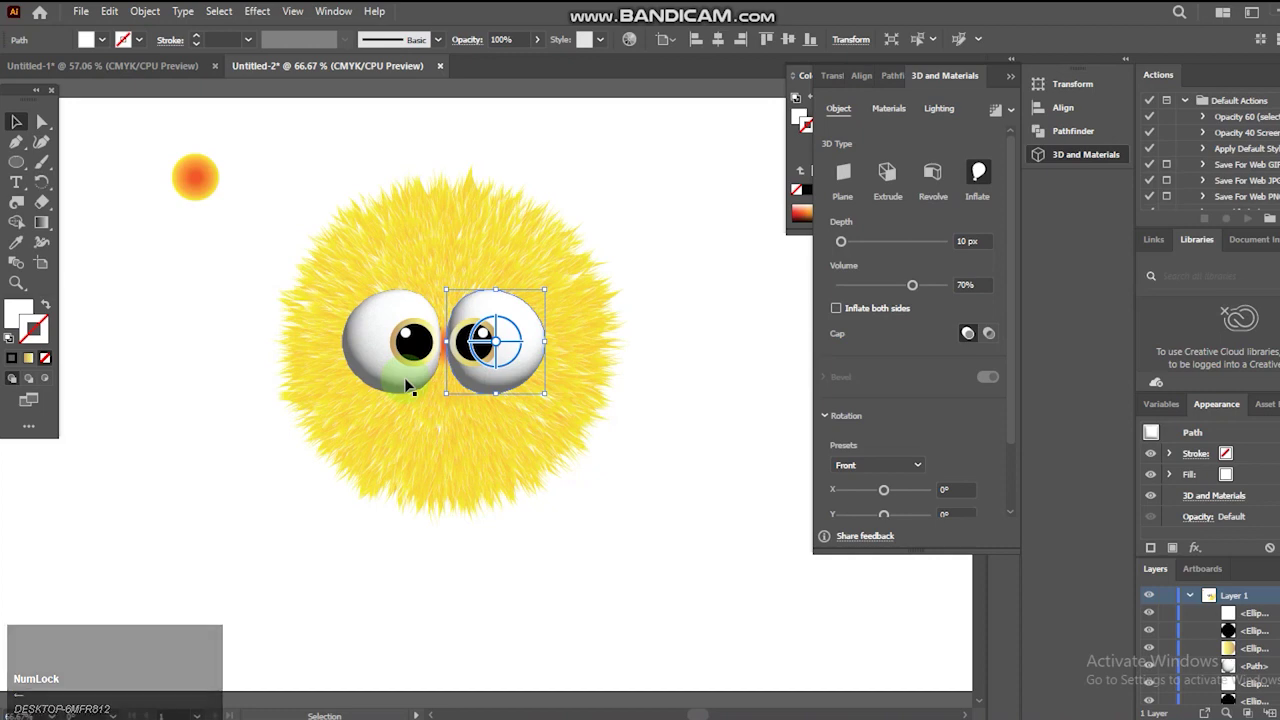
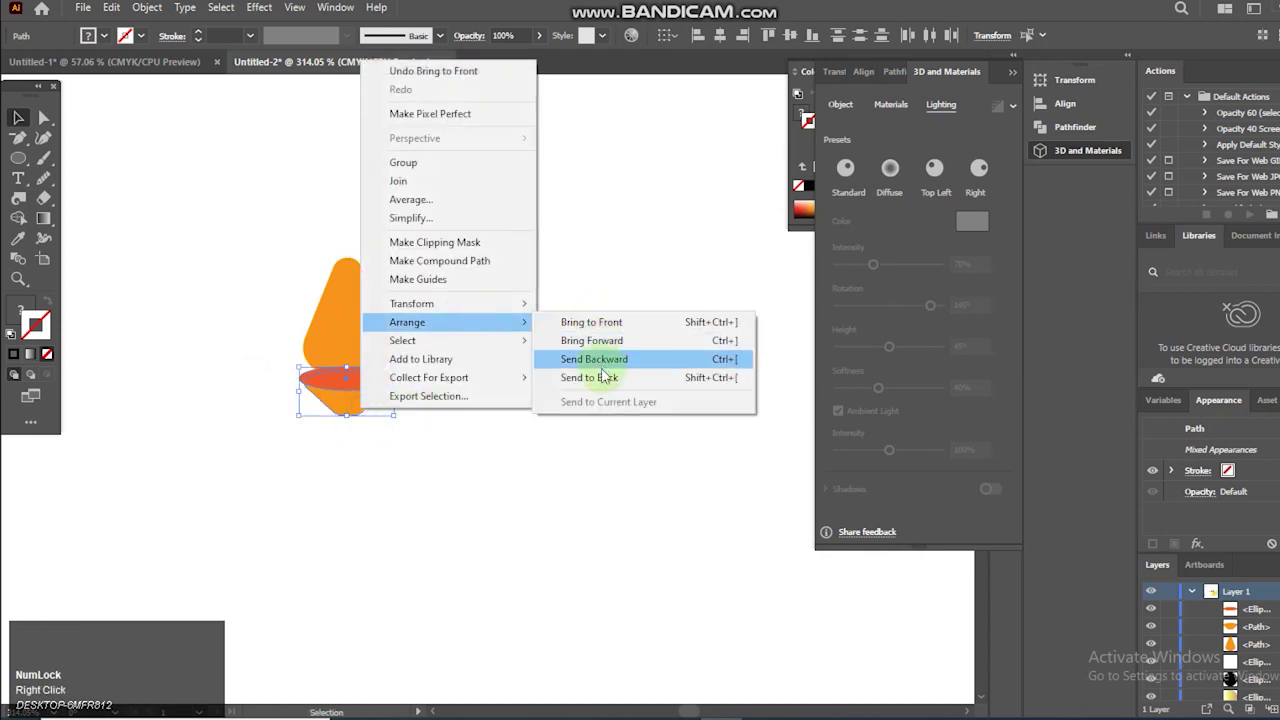
Arrange the orange beak cones and red ellipse band, select all pieces and apply 3D Inflate.
{"action": "left_click_drag", "start_coordinate": [605, 381], "coordinate": [399, 381]}
{"action": "key", "text": "Right"}
{"action": "left_click", "coordinate": [419, 408]}
{"action": "left_click_drag", "start_coordinate": [285, 322], "coordinate": [312, 366]}
{"action": "double_click", "coordinate": [312, 366]}
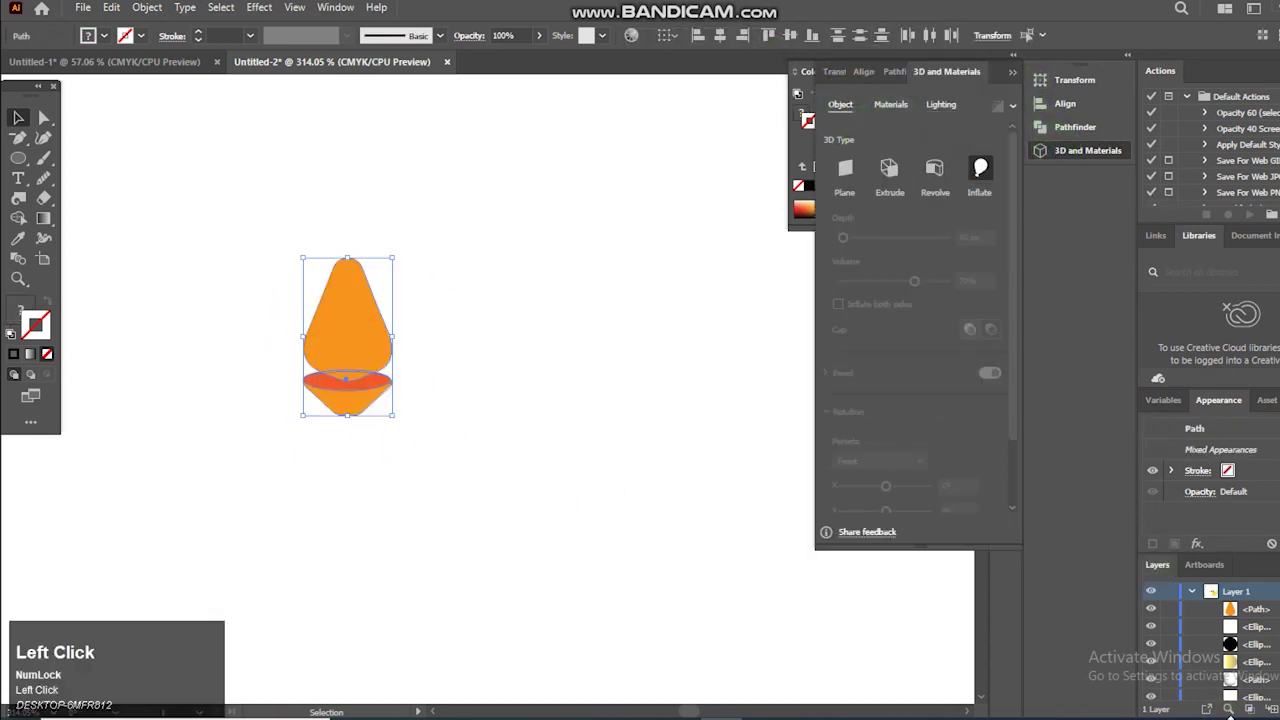
{"action": "double_click", "coordinate": [312, 366]}
Lower the beak's Inflate volume to 60% in the 3D and Materials Object settings.
{"action": "left_click", "coordinate": [1025, 204]}
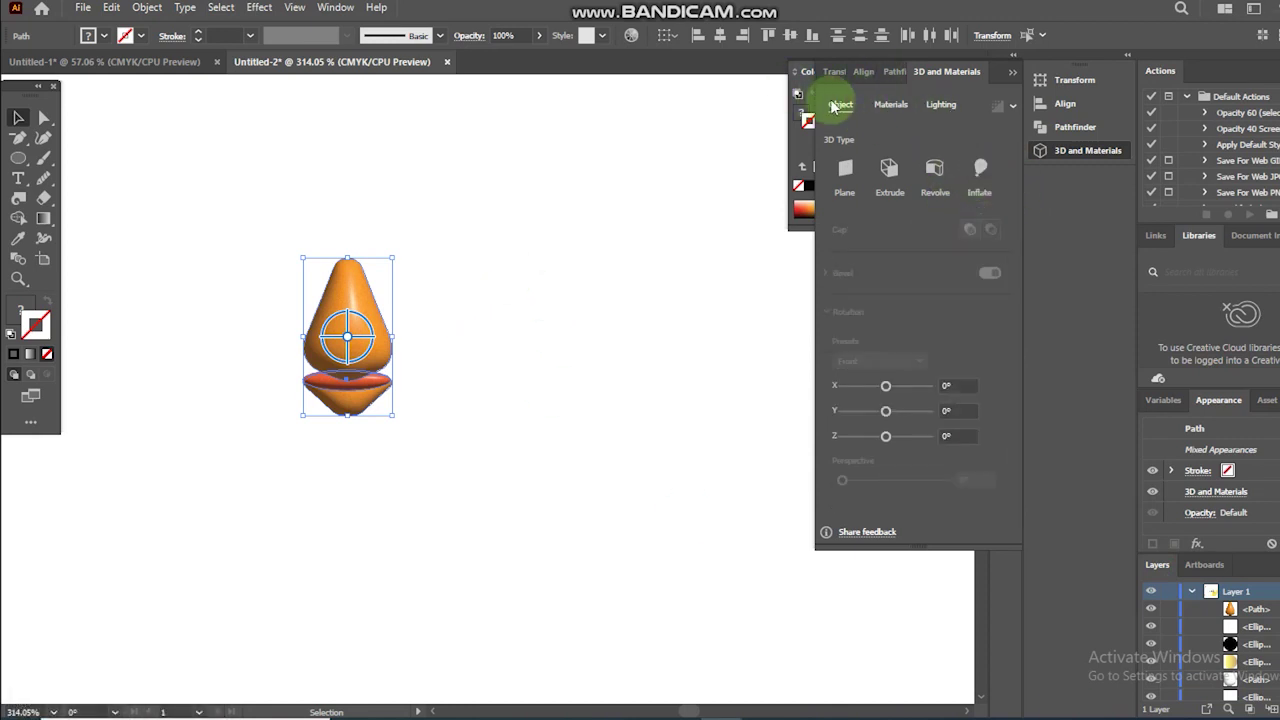
{"action": "left_click", "coordinate": [312, 366]}
{"action": "type", "text": "hp"}
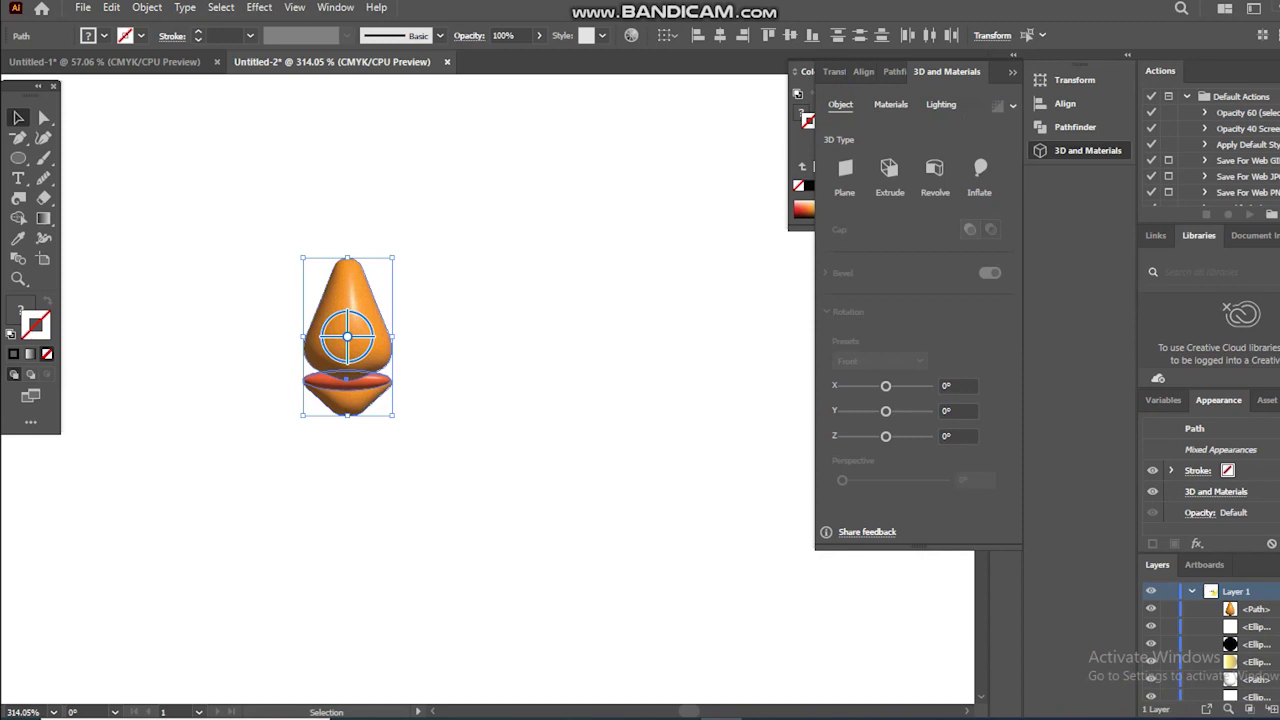
{"action": "left_click_drag", "start_coordinate": [308, 367], "coordinate": [308, 367]}
{"action": "type", "text": "60"}
{"action": "key", "text": "Return"}
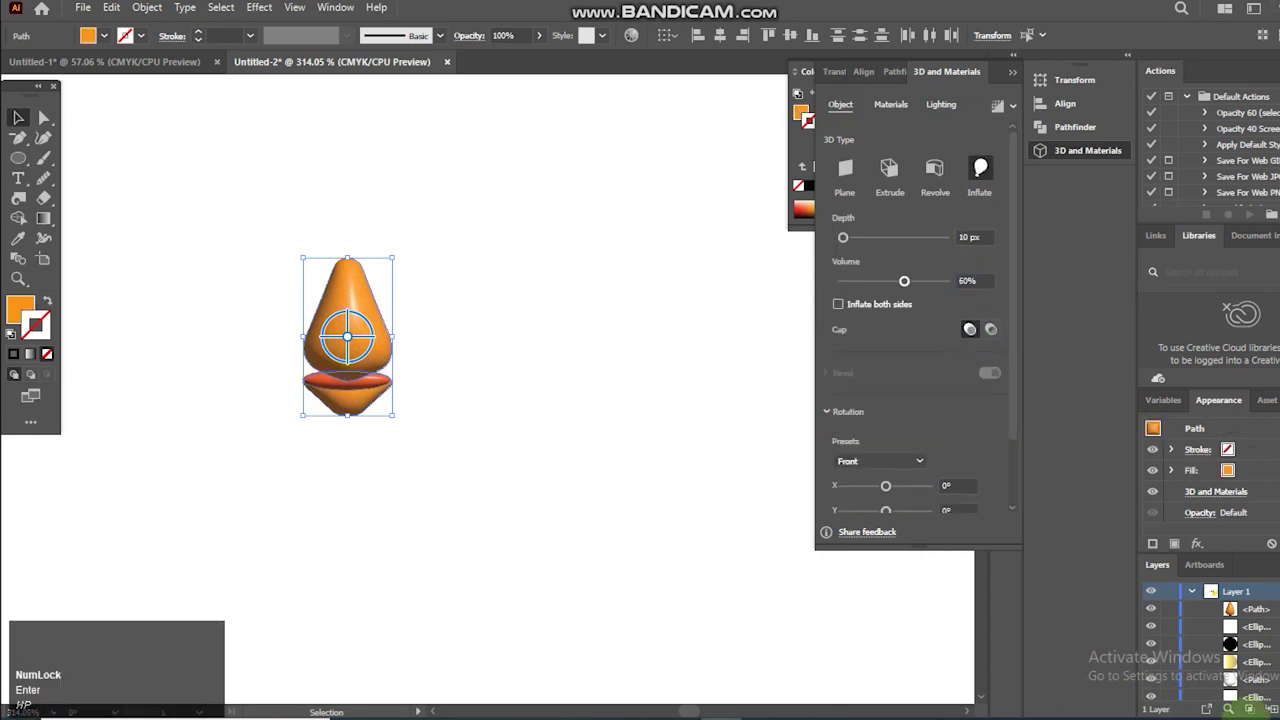
{"action": "left_click", "coordinate": [308, 367]}
{"action": "left_click", "coordinate": [359, 414]}
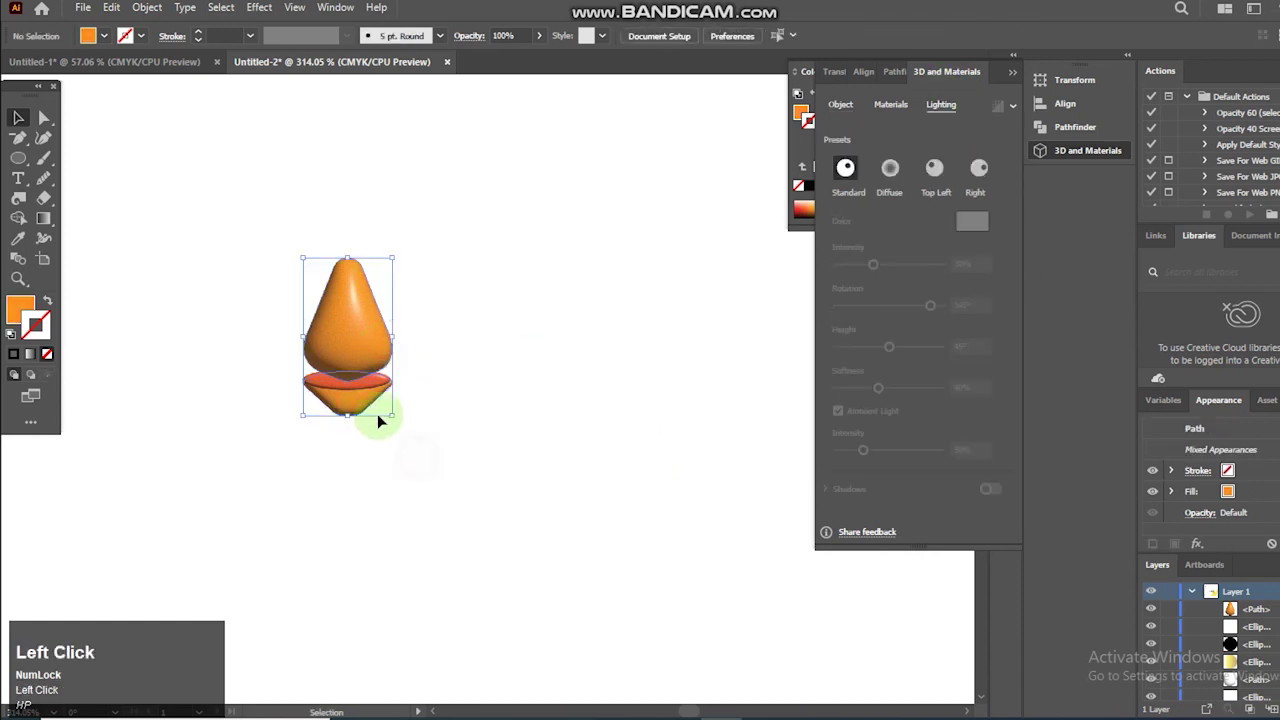
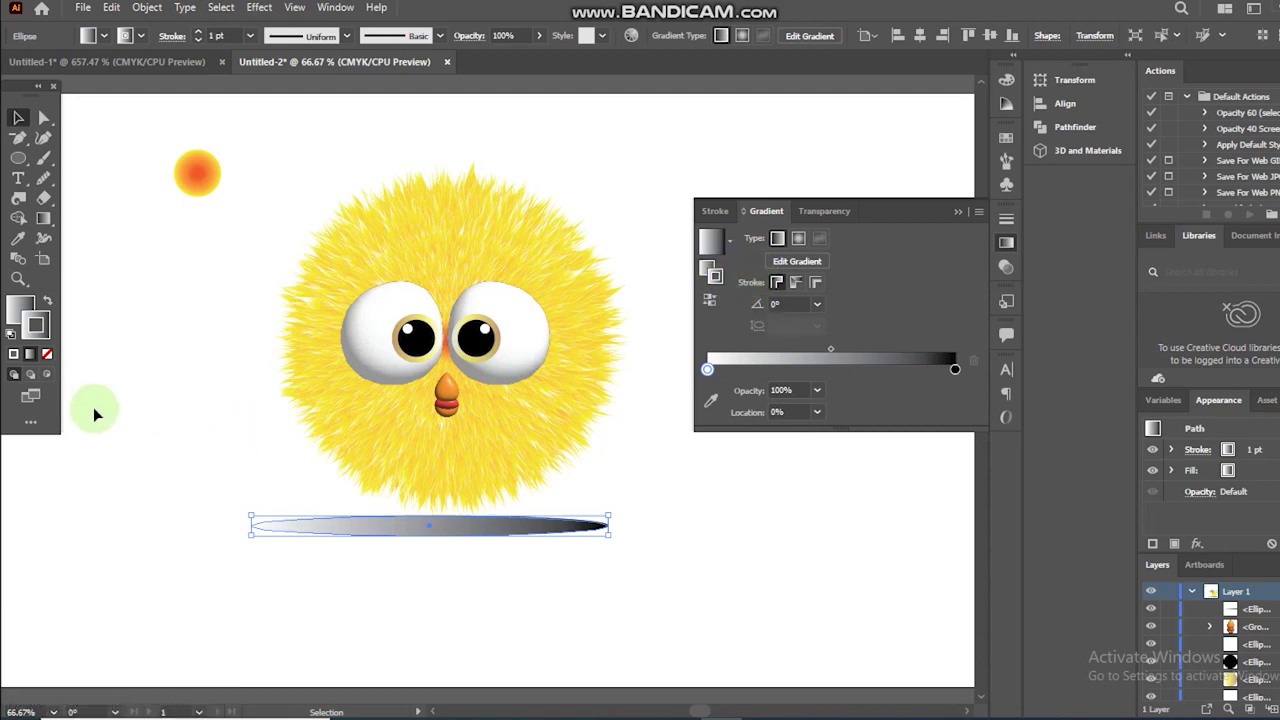
Set the shadow ellipse's stroke to None so it has no outline.
{"action": "left_click", "coordinate": [50, 364]}
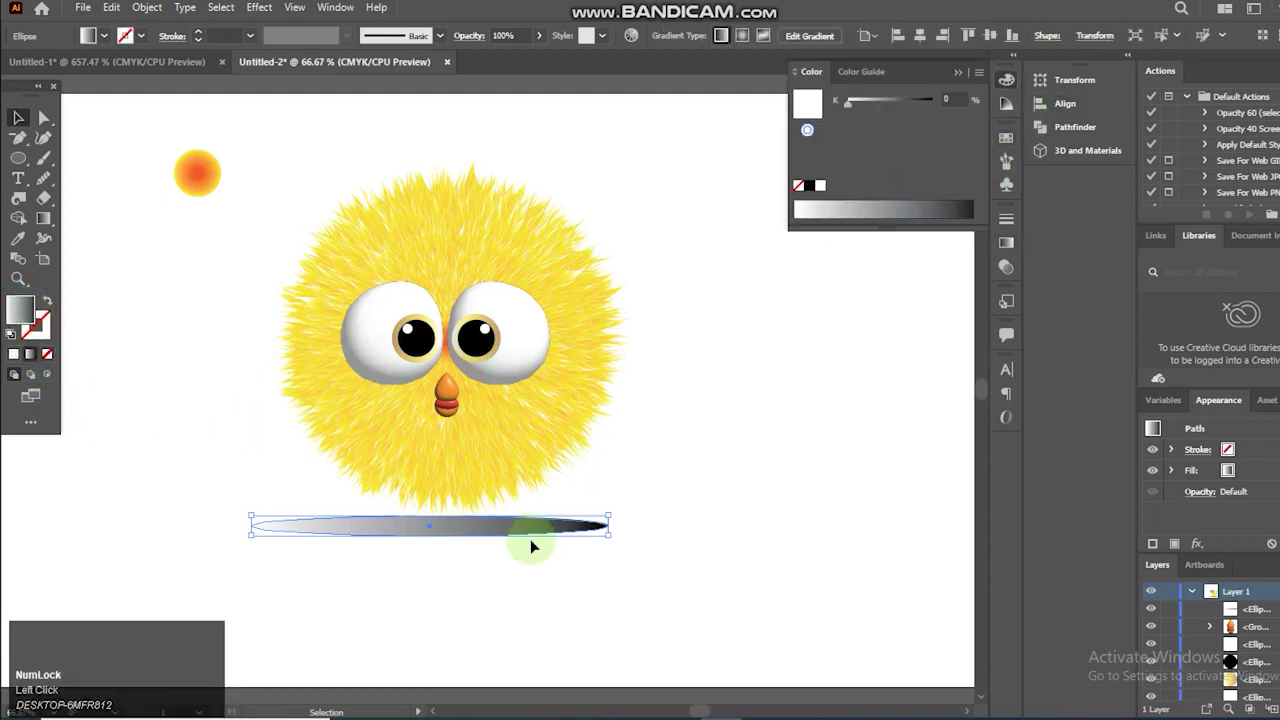